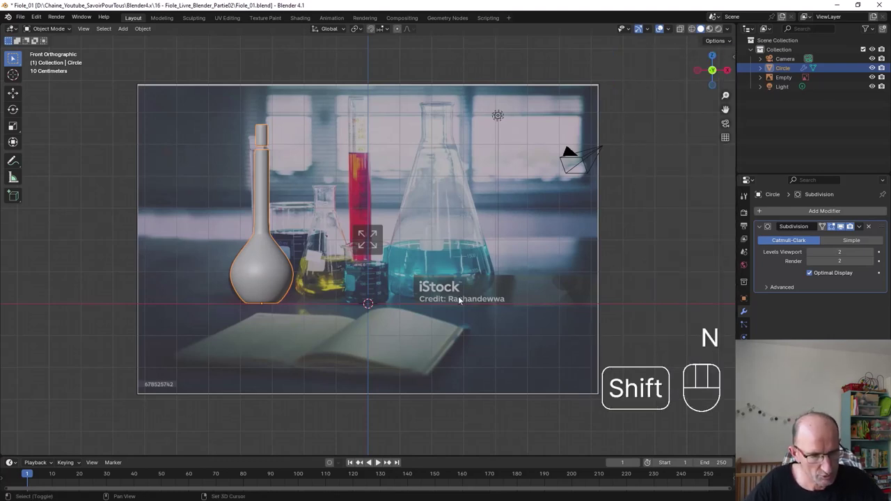
Step: Frame the round flask and bring up the Add menu for a new mesh
key("shift+c")
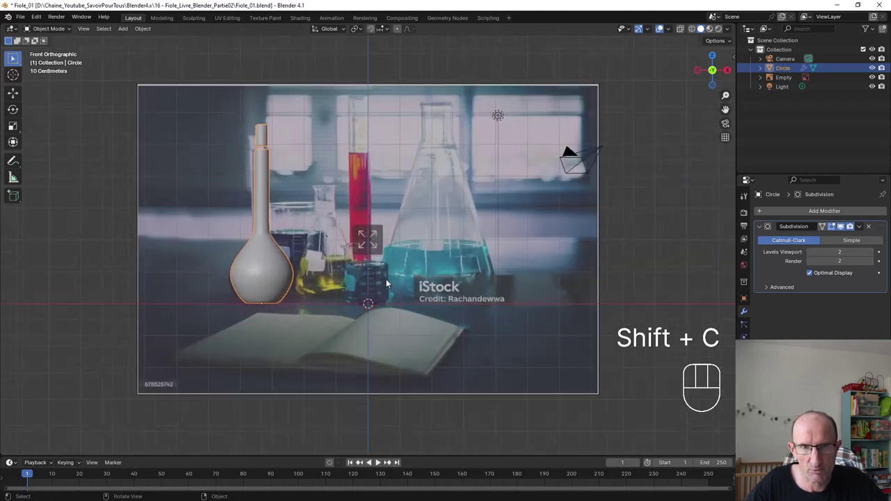
key("shift+a")
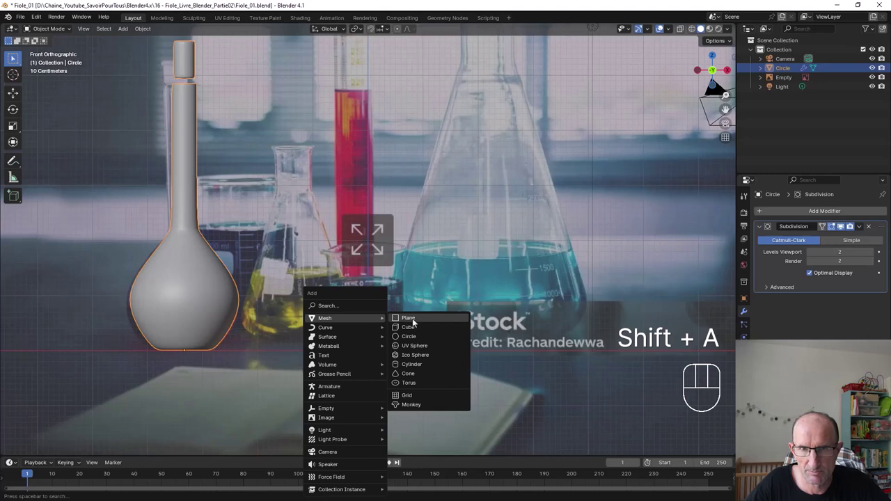
Step: Add a plane rotated 90° on X so it stands upright, and enter Edit Mode
left_click(51, 449)
left_click_drag(99, 390, 104, 410)
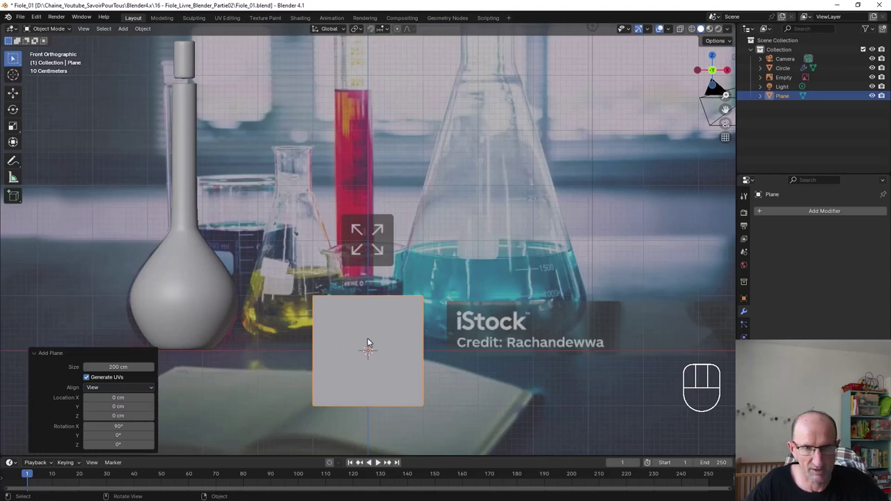
key("Tab")
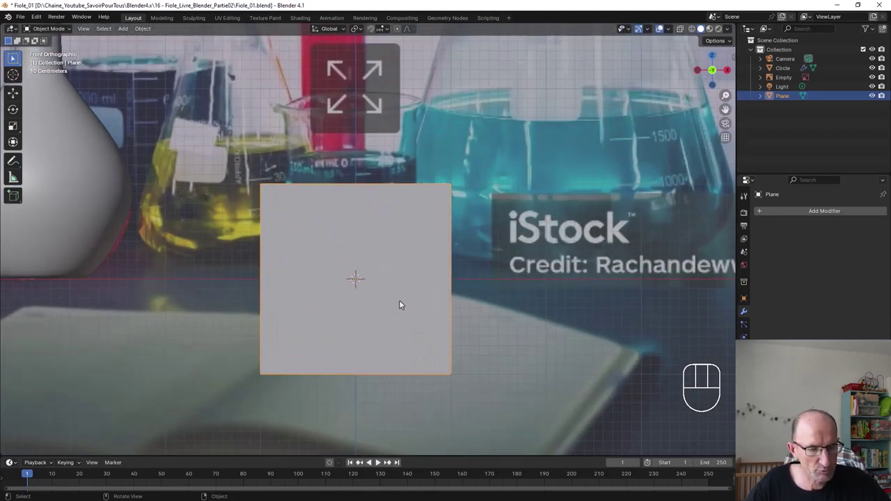
key("Tab")
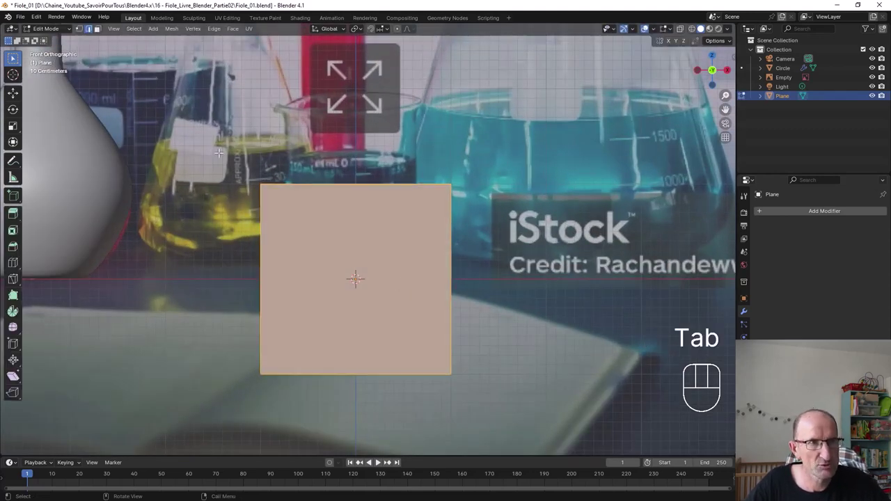
Step: Delete three corner vertices and move the remaining one onto the origin
left_click(100, 27)
left_click(101, 27)
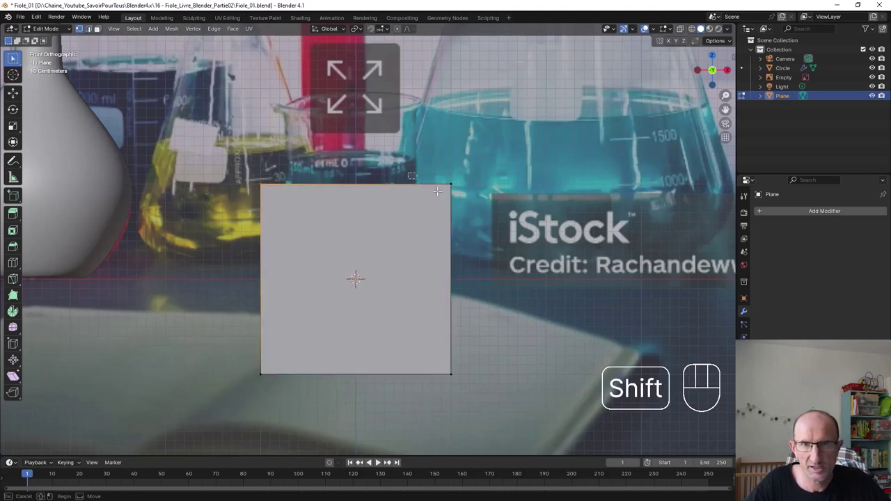
left_click(101, 27)
left_click(101, 27)
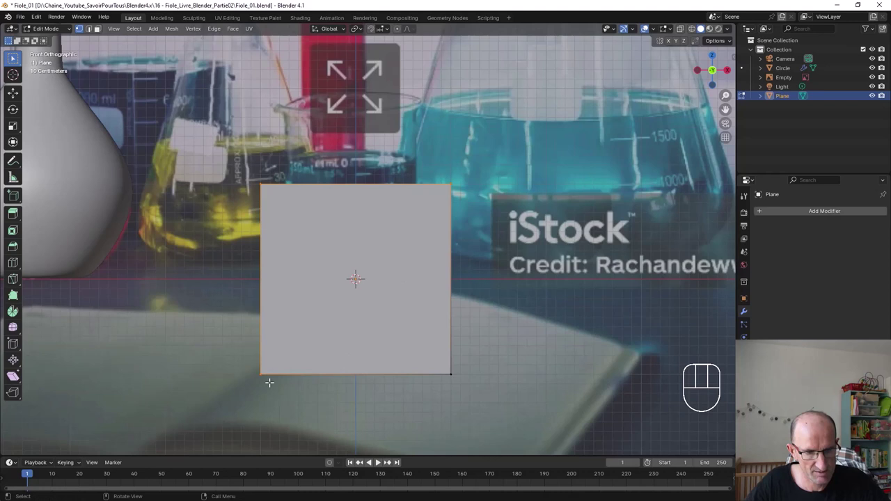
key("x")
left_click(100, 27)
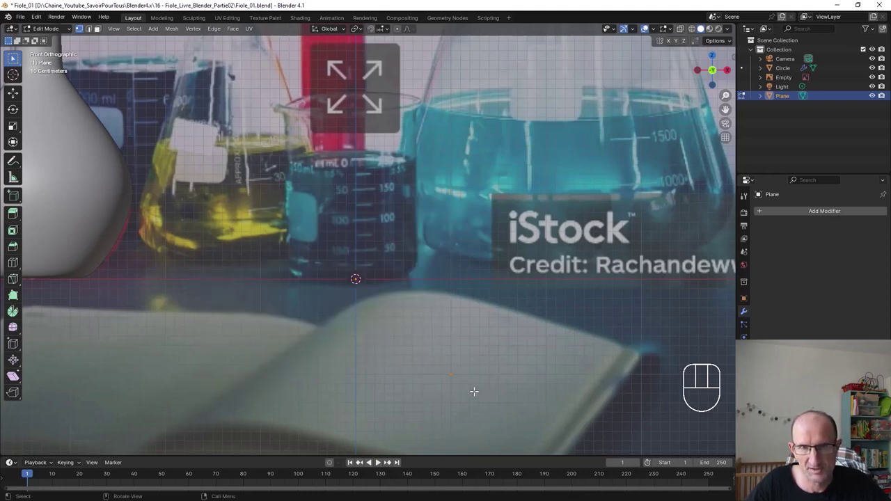
key("g")
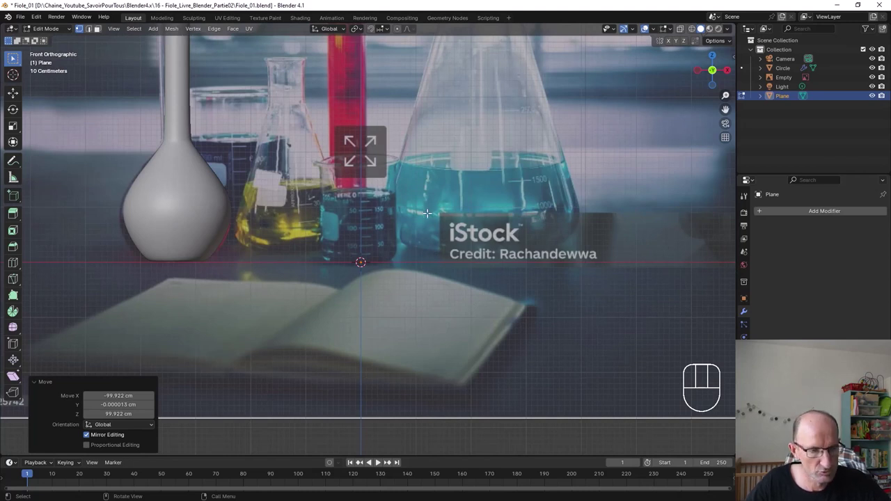
key("Tab")
Step: Move the reference image Empty right and slightly down so the flask base meets the origin
left_click(427, 342)
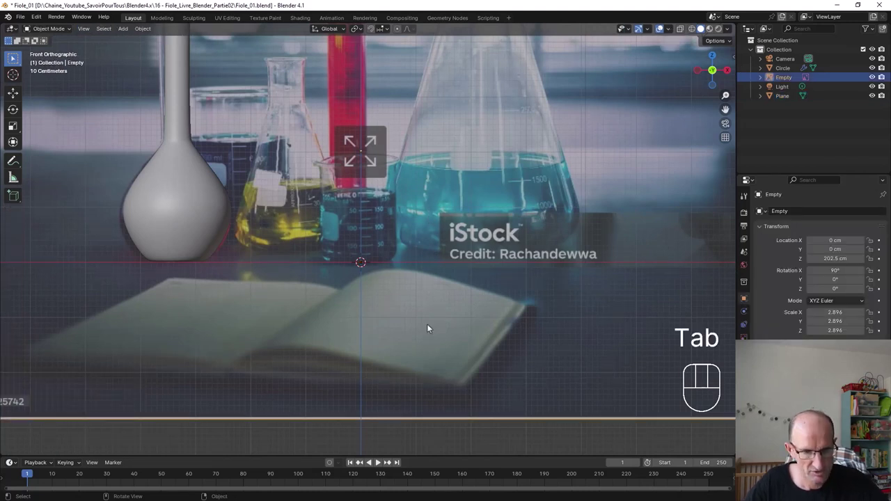
key("g")
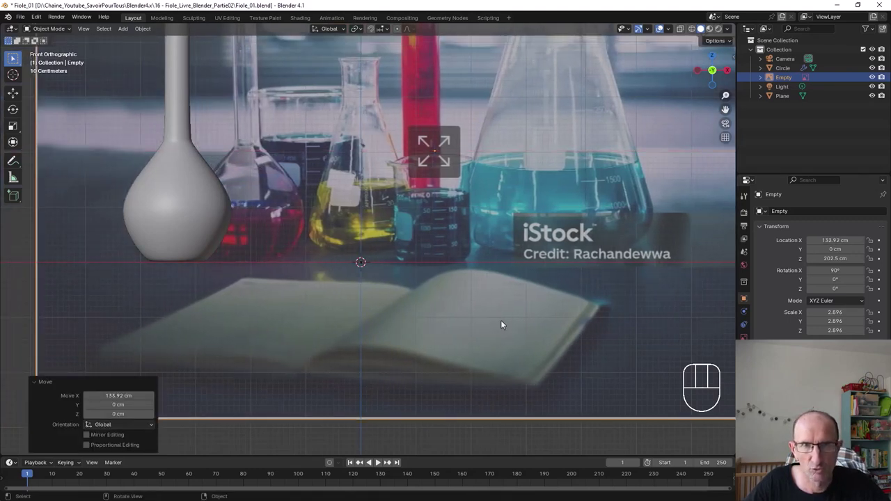
key("g")
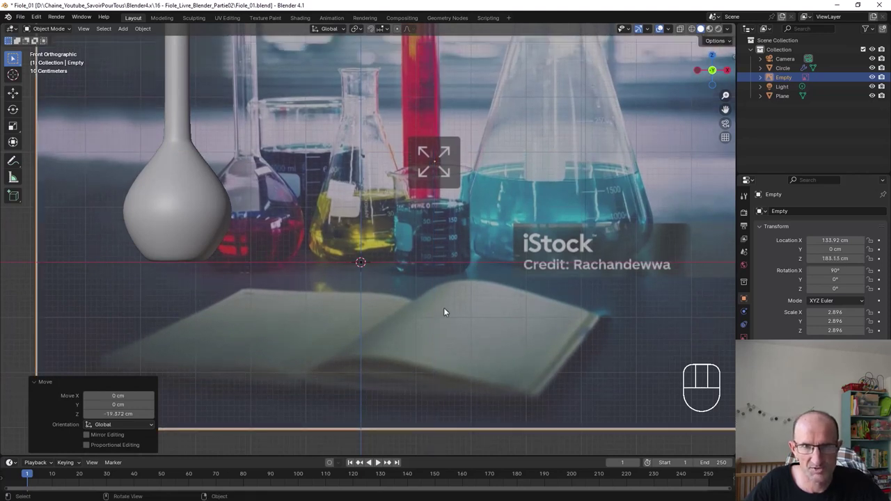
left_click_drag(352, 254, 383, 279)
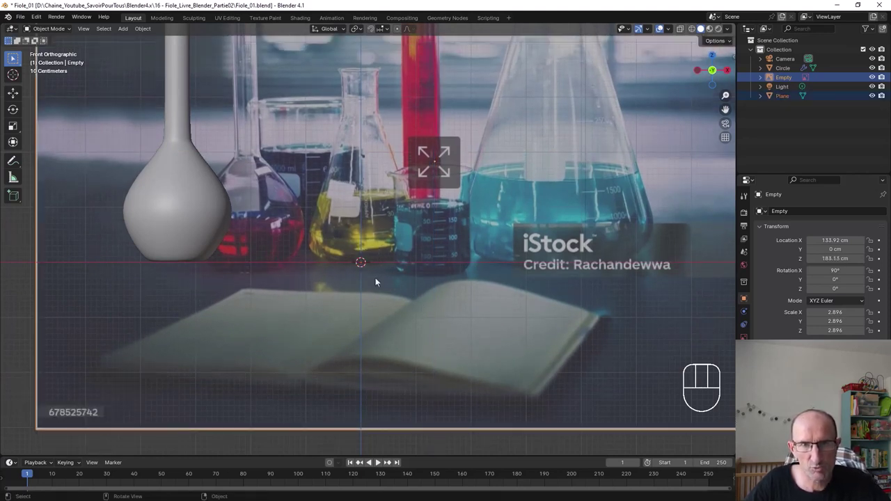
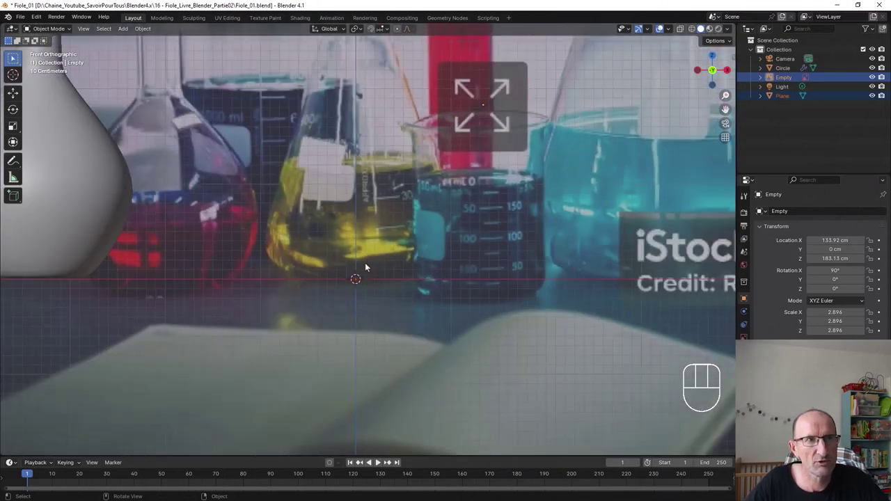
Step: Select everything and rename the single-vertex object to Fiole
key("Tab")
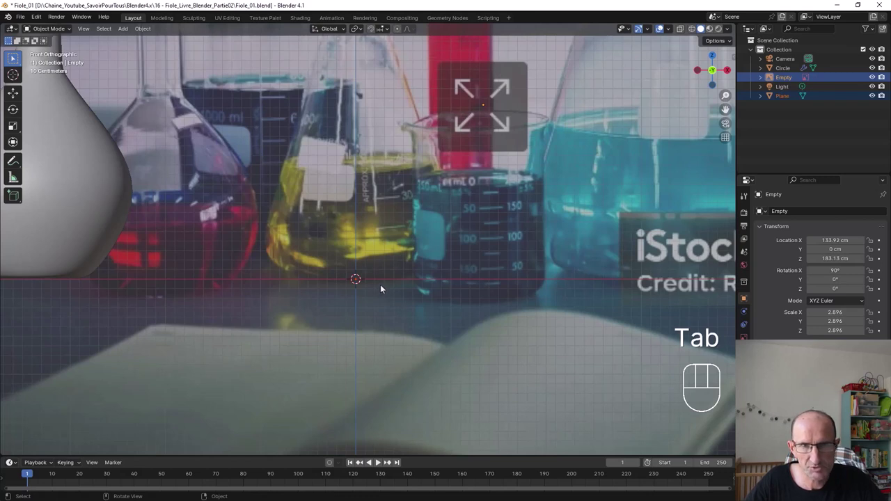
key("a")
key("a")
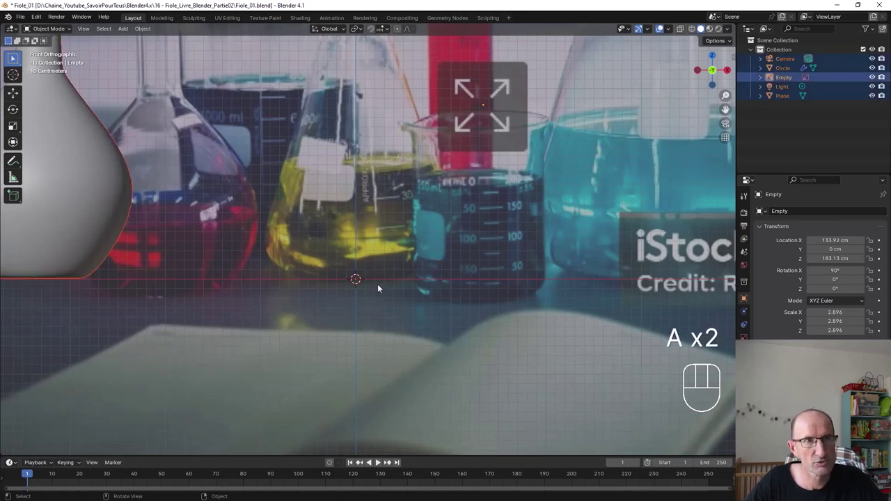
key("Tab")
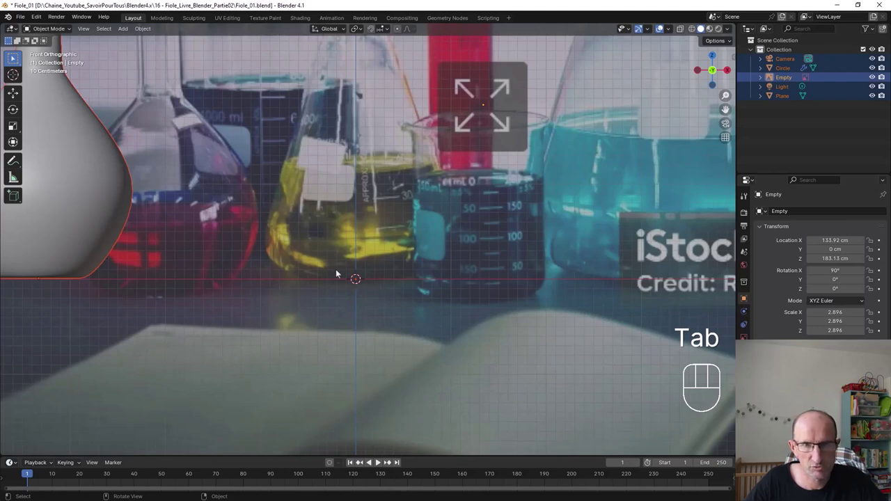
left_click_drag(354, 277, 374, 294)
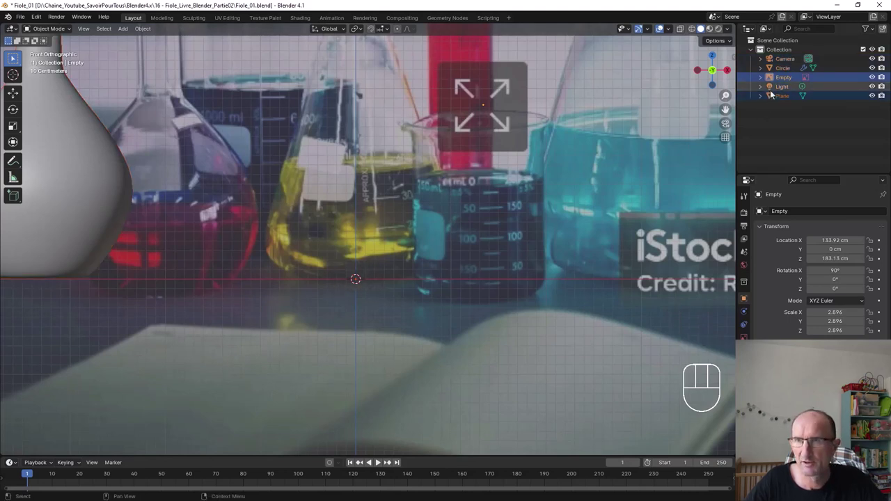
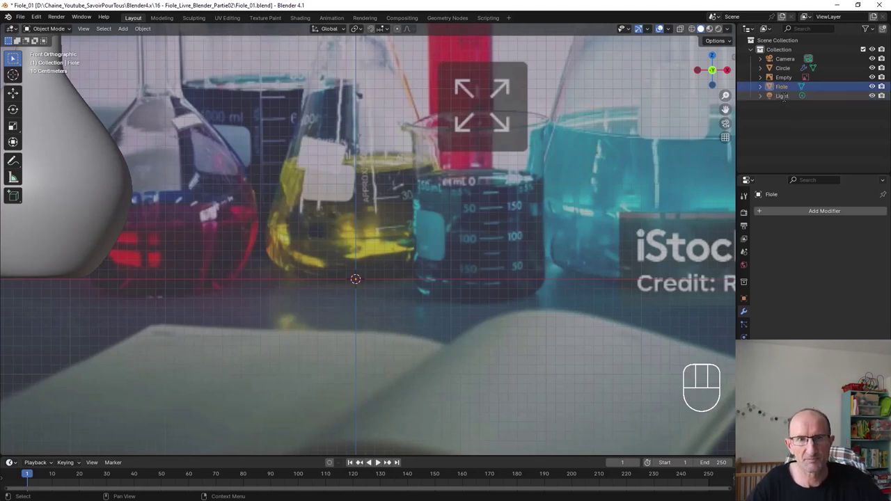
Step: Extrude vertices along the rounded base and up the flask's sloping side to the shoulder
key("Tab")
key("e")
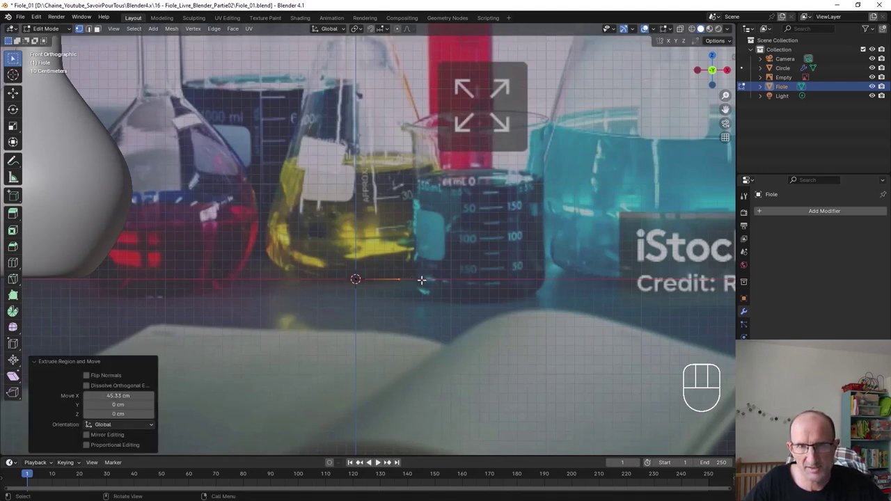
key("e")
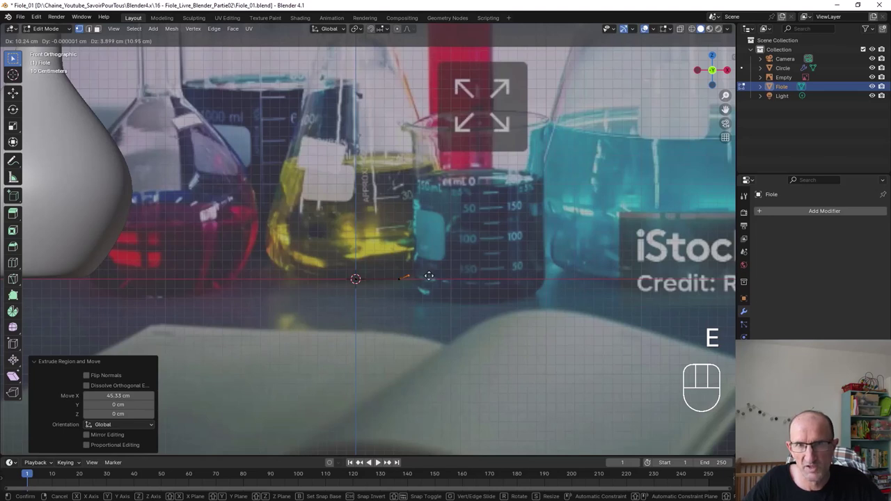
key("e")
key("e")
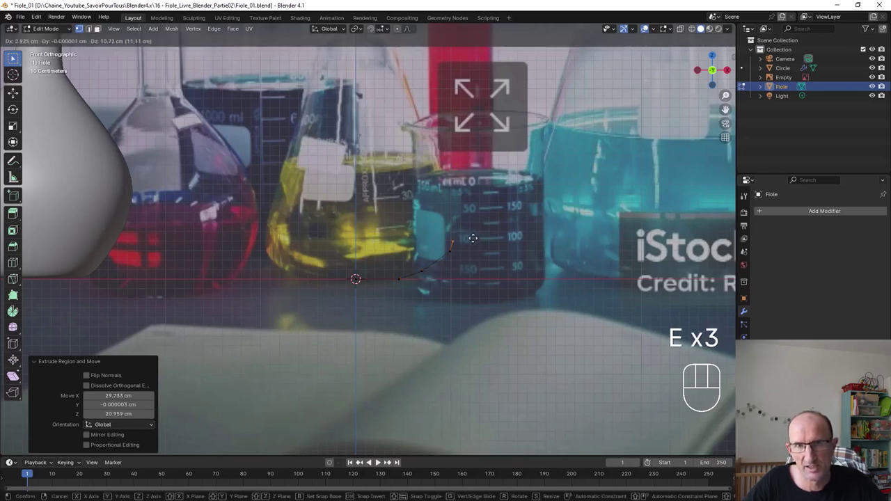
key("e")
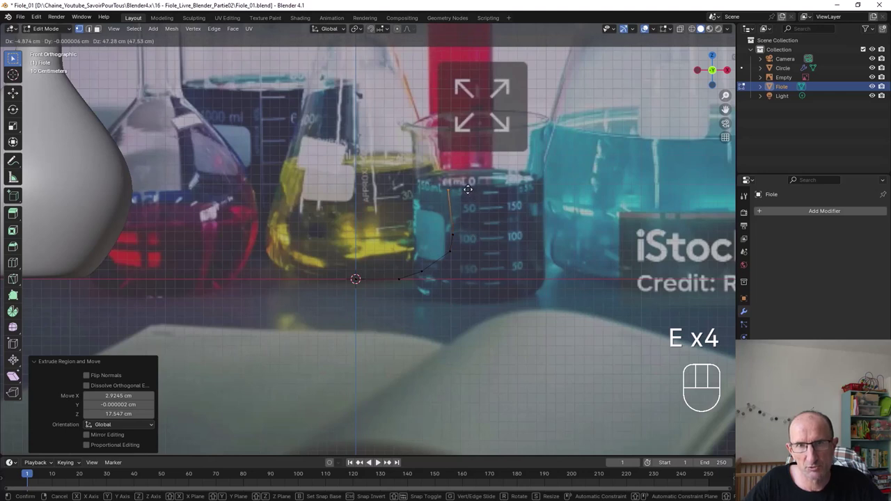
key("e")
key("e")
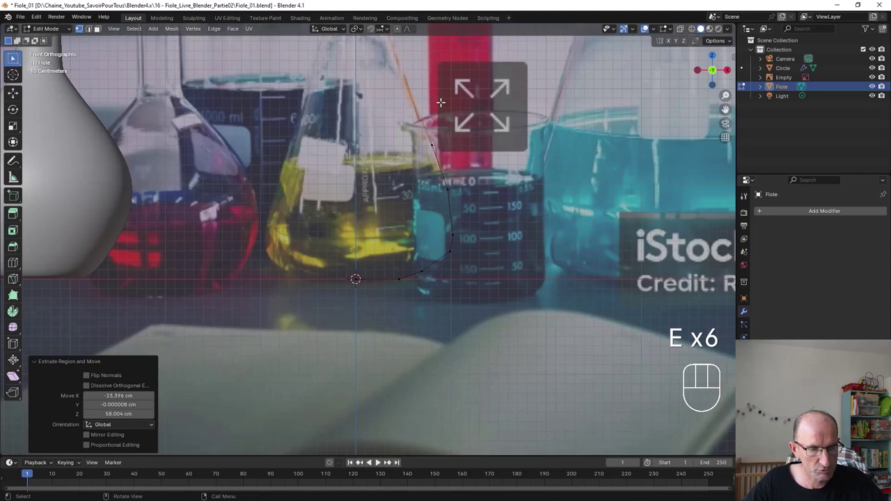
Step: Continue the vertex chain up the neck and flare out the lip at the rim
left_click_drag(100, 27, 101, 27)
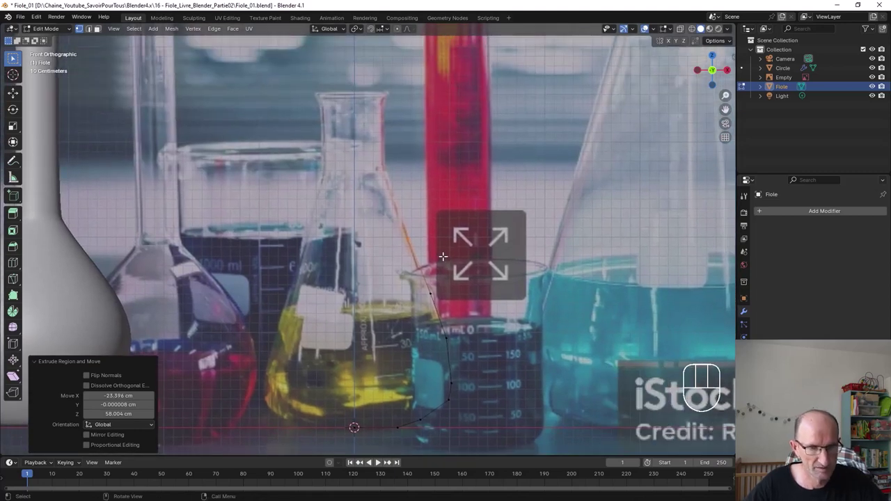
key("e")
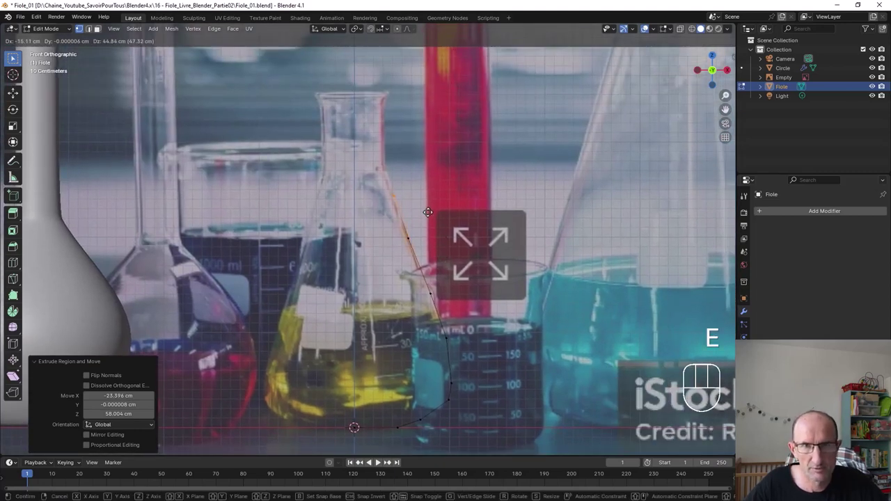
key("e")
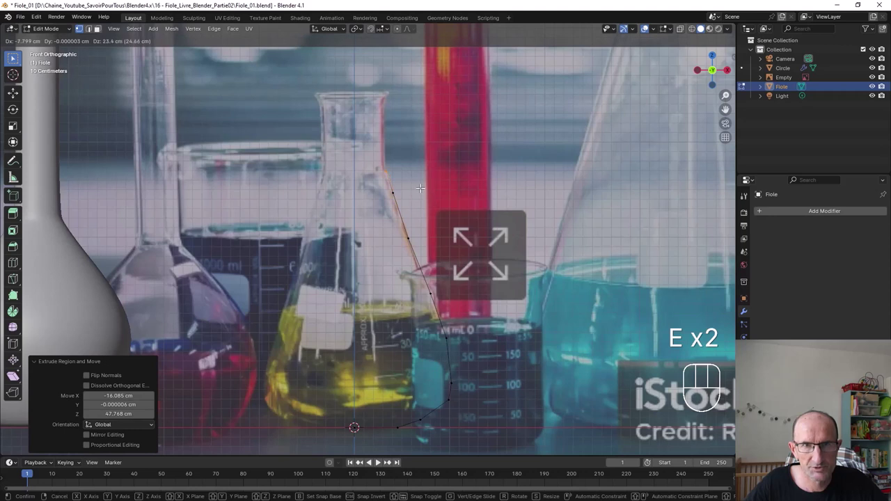
key("e")
key("e")
key("e")
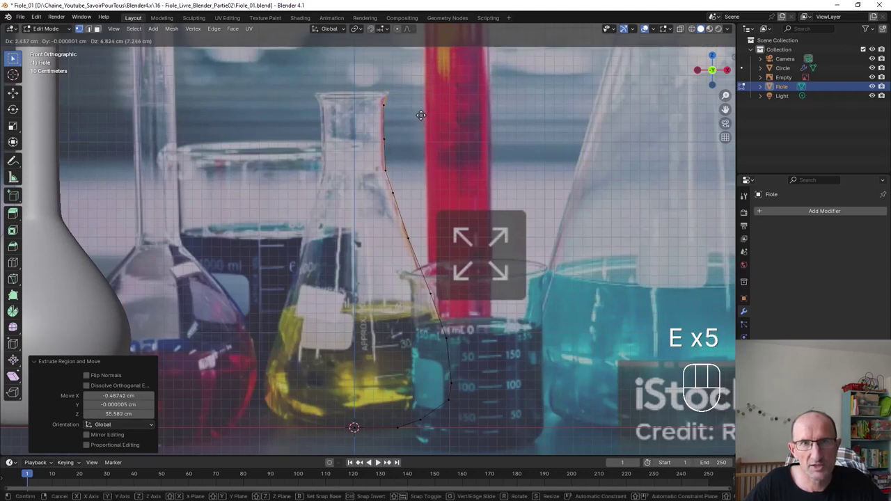
key("e")
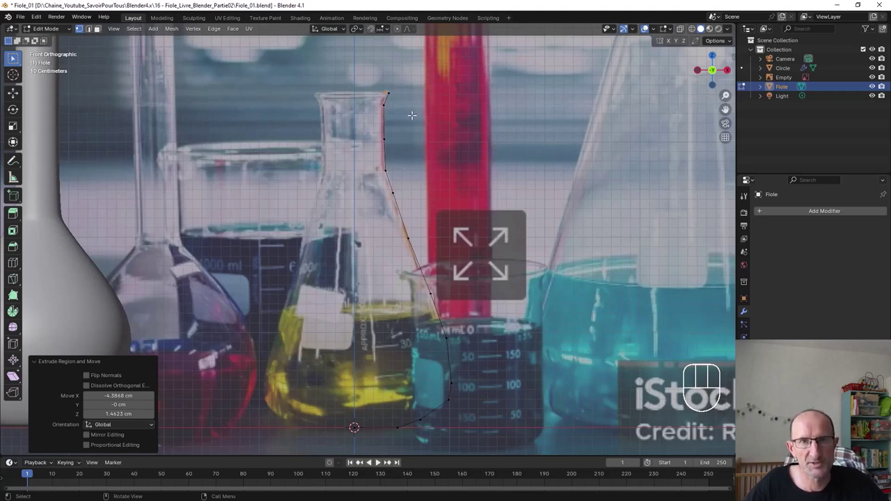
key("e")
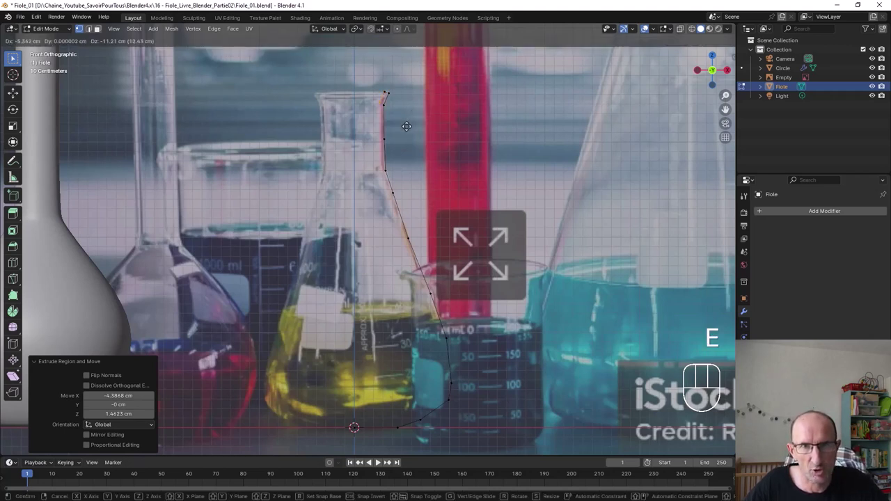
key("e")
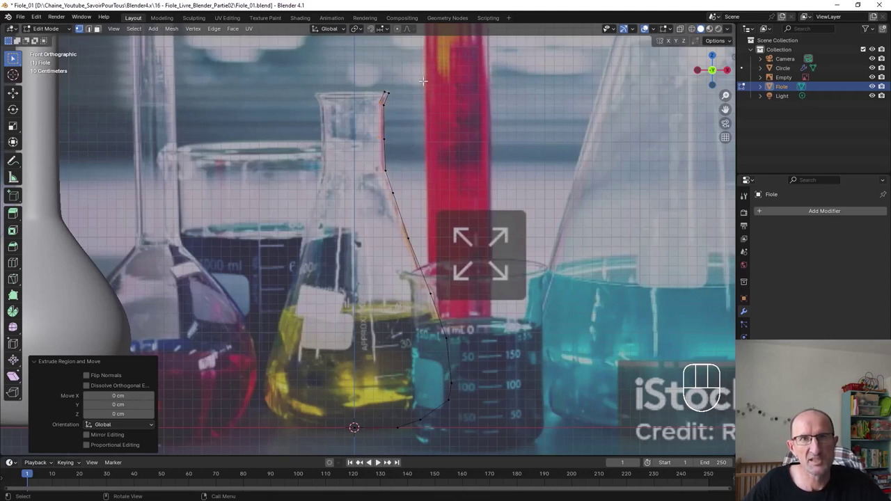
Step: With snapping on, extrude the rim vertex straight down inside the neck for wall thickness
left_click(100, 27)
left_click(100, 27)
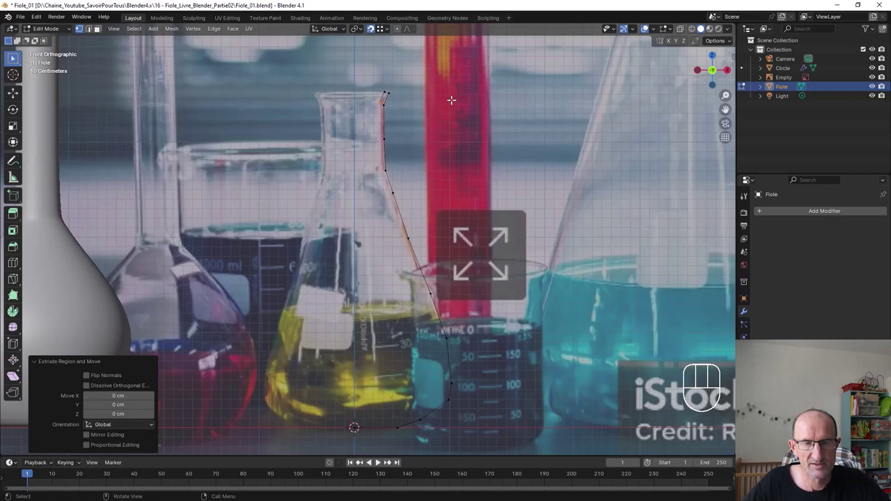
key("e")
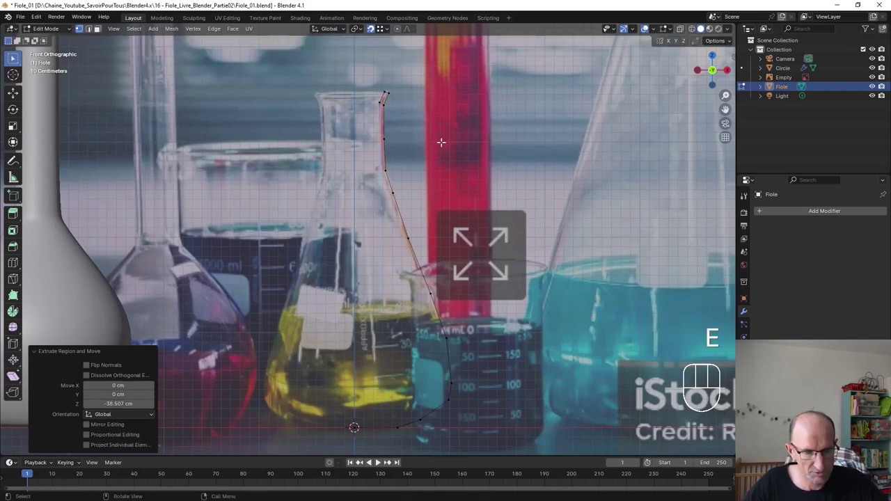
key("e")
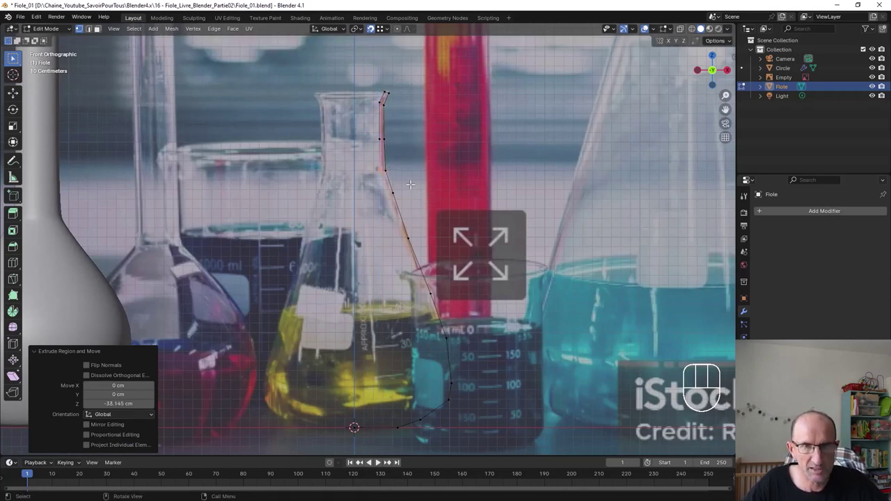
key("e")
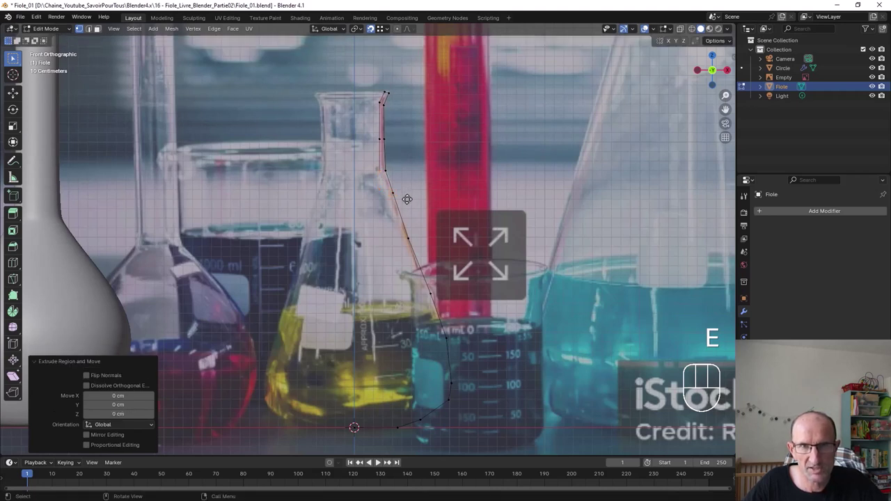
left_click(100, 27)
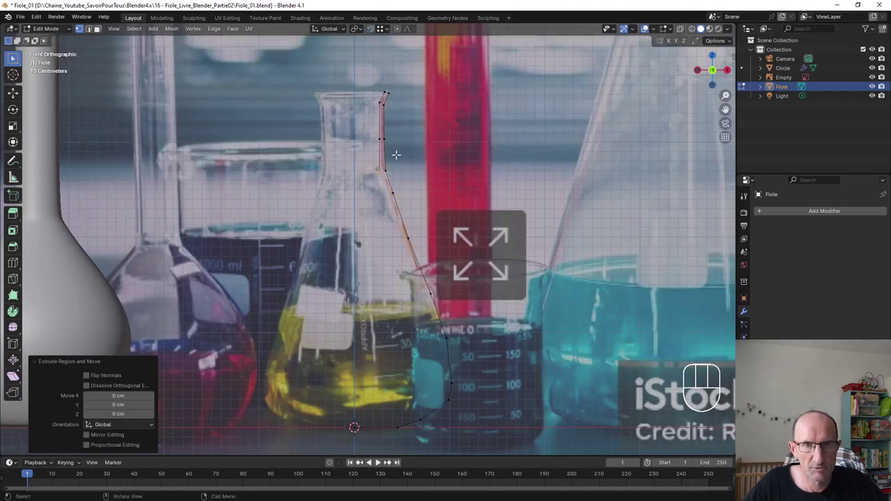
Step: Extrude the inner wall down along the sloping side to near the bottom
key("e")
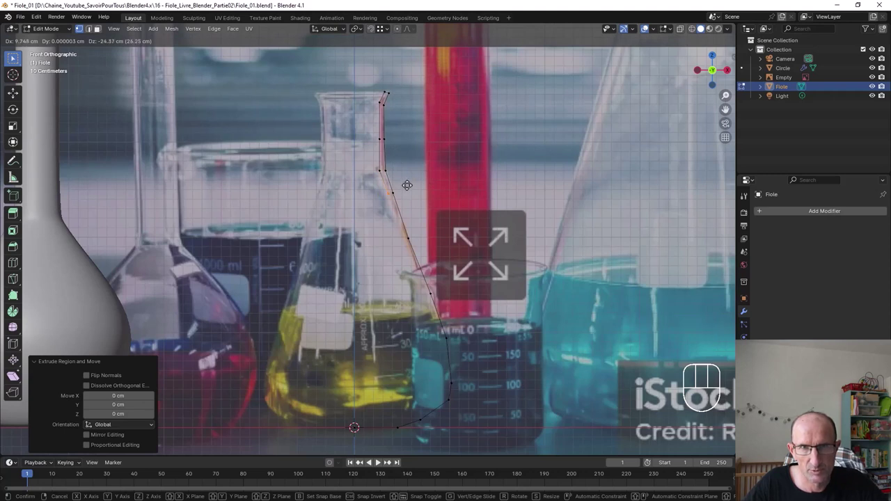
key("e")
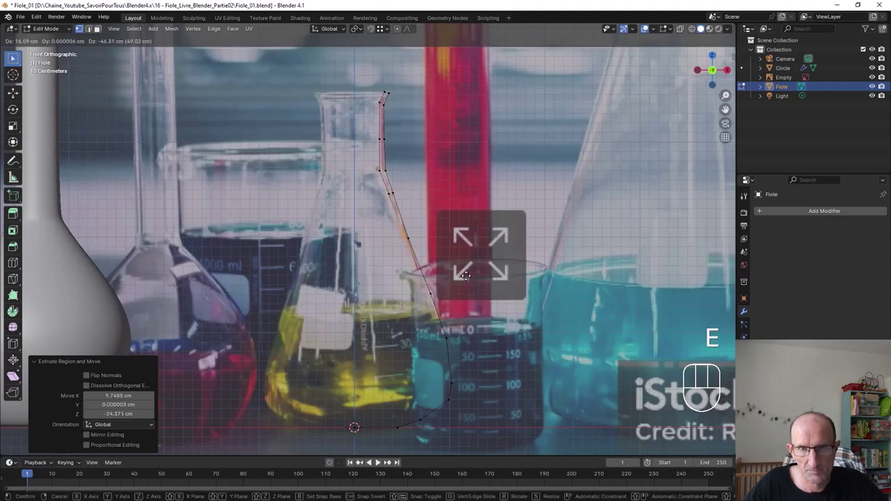
key("e")
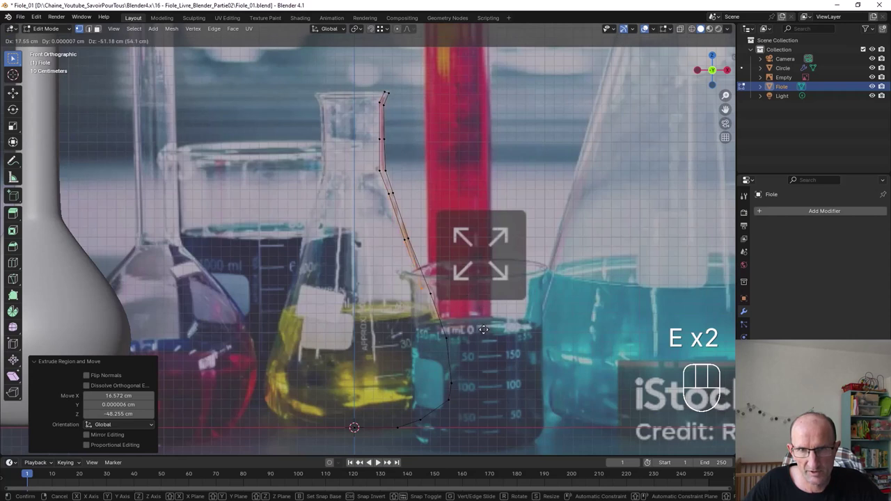
key("e")
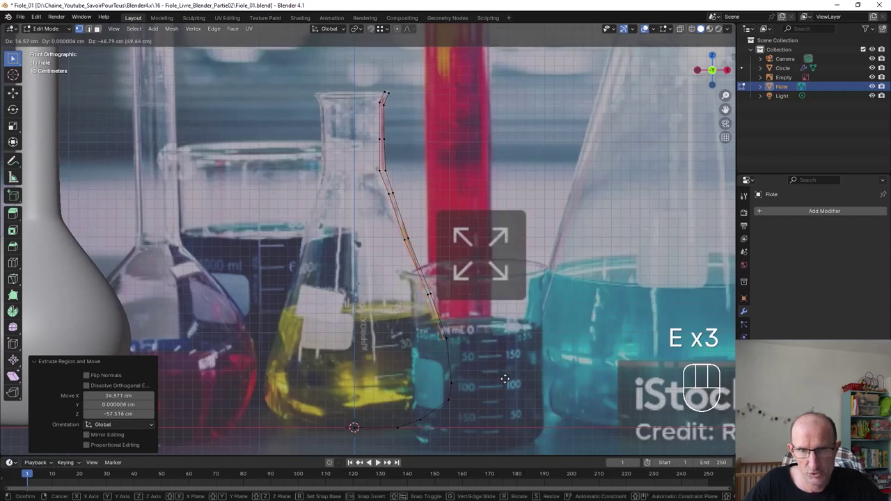
key("e")
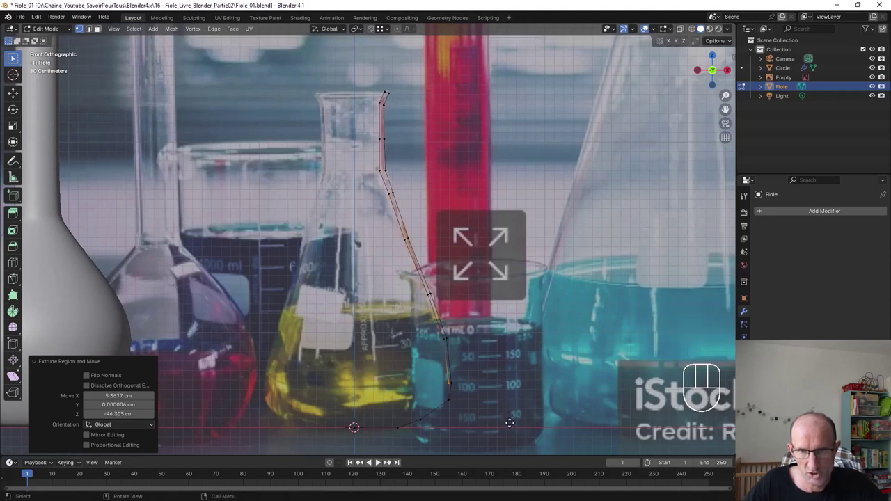
Step: Trace the inner base outline and slide the last vertex to X=0 at the centre
key("e")
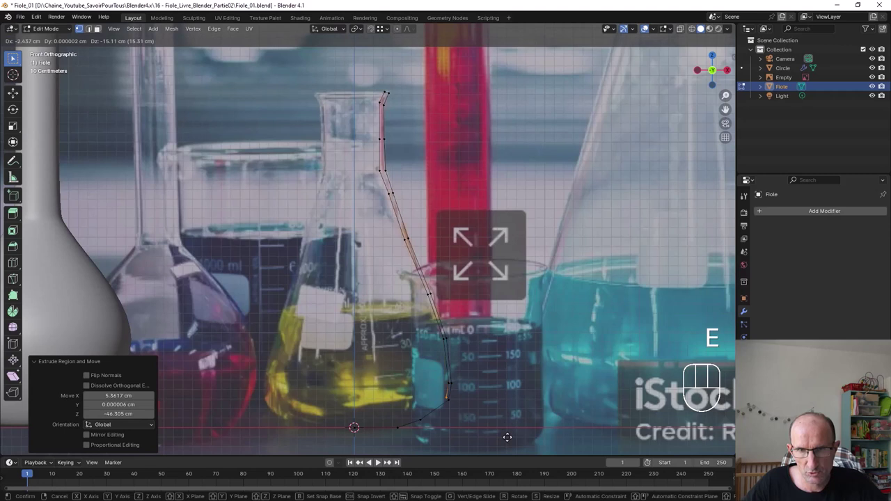
key("e")
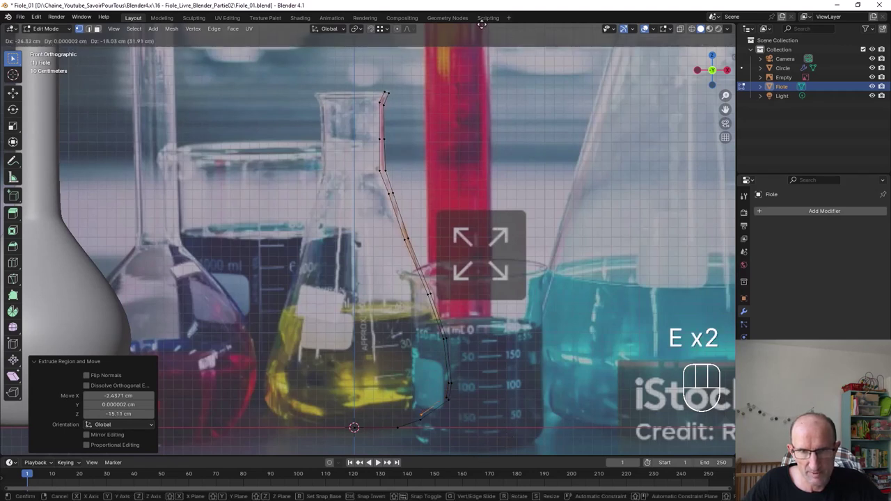
key("e")
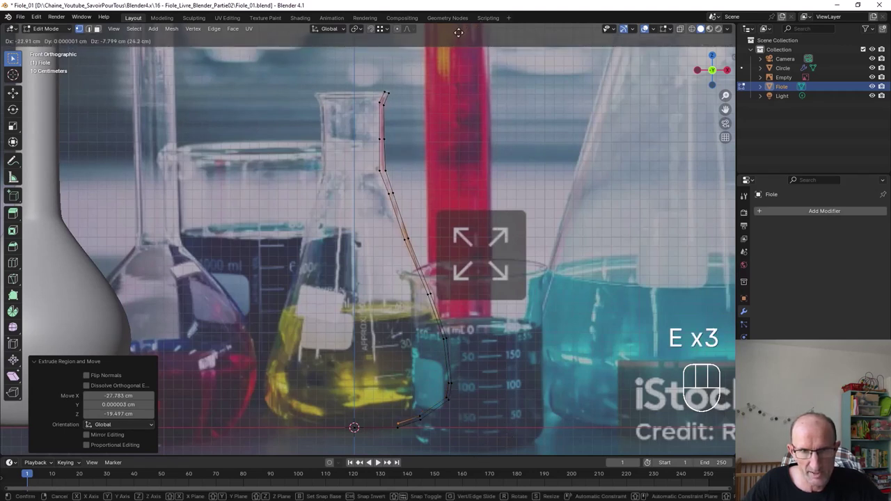
key("e")
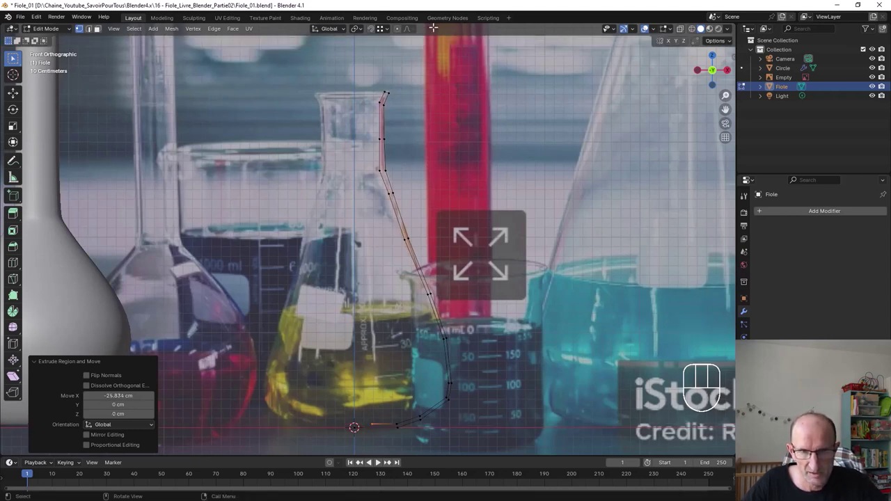
left_click(100, 27)
key("g")
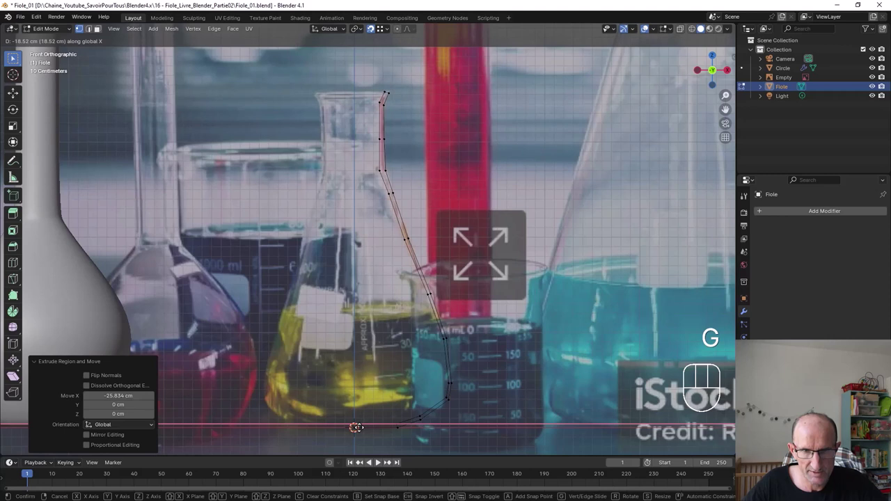
Step: Return to Object Mode, orbit to perspective and pick the Annotate tool
key("Tab")
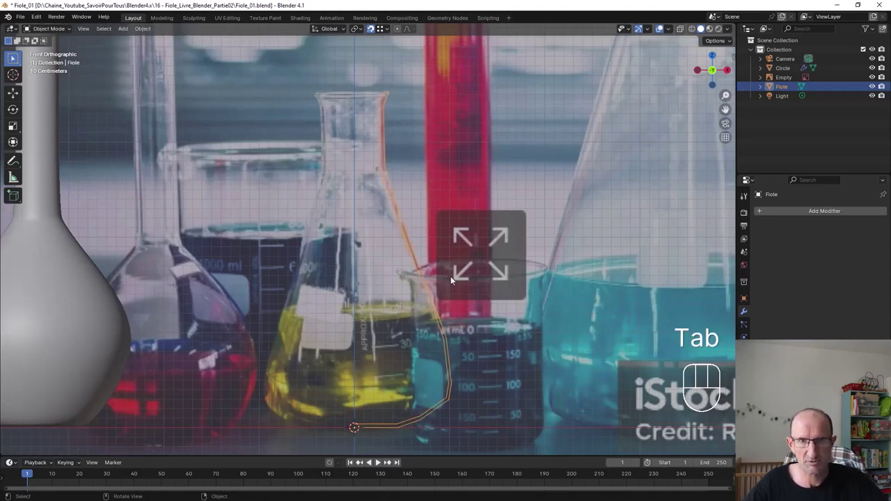
left_click_drag(433, 239, 456, 249)
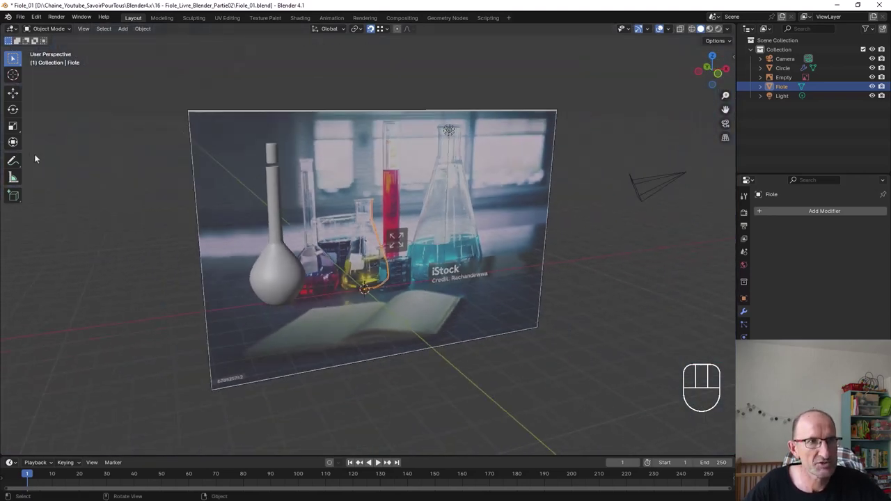
left_click(18, 157)
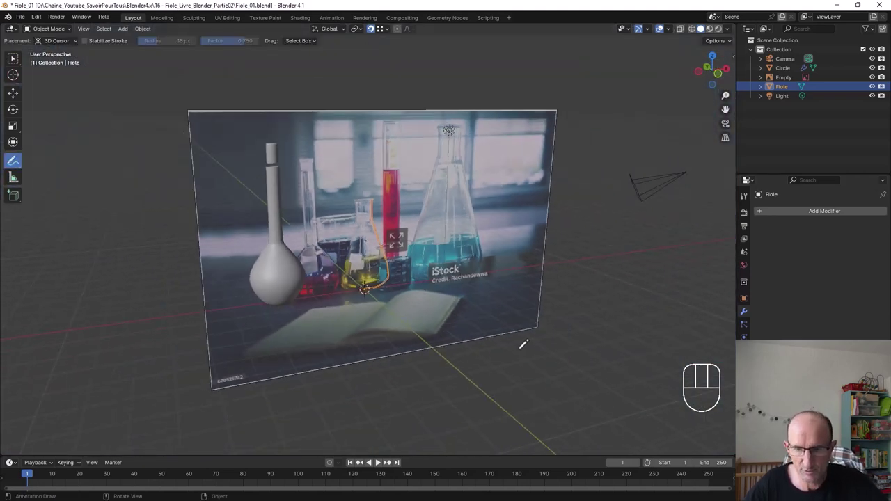
key("KP_1")
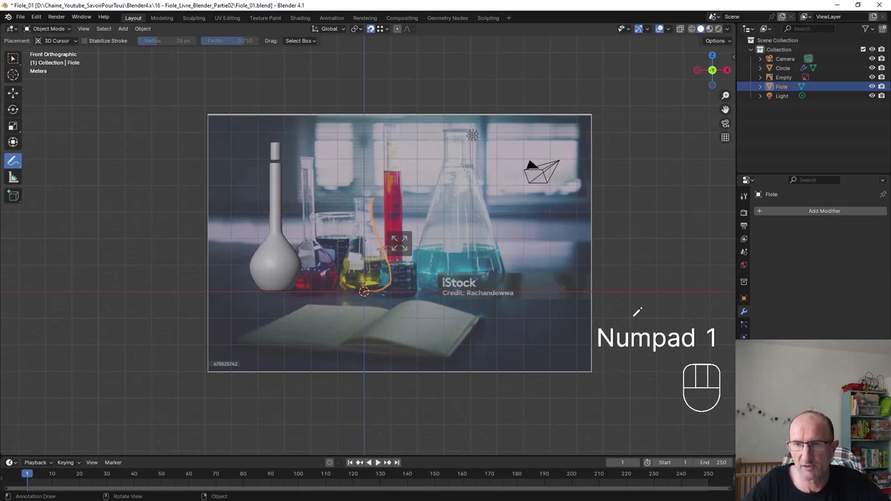
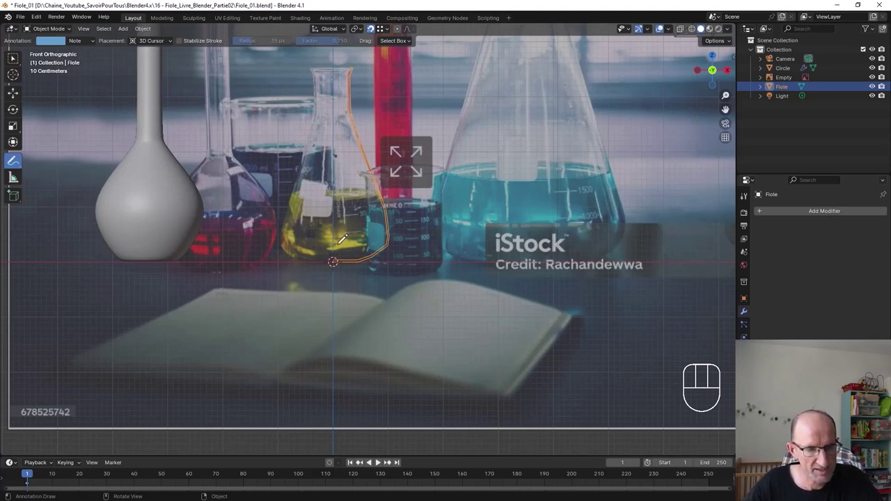
Step: Select all profile vertices in Edit Mode and activate the Spin tool
key("Tab")
key("a")
key("a")
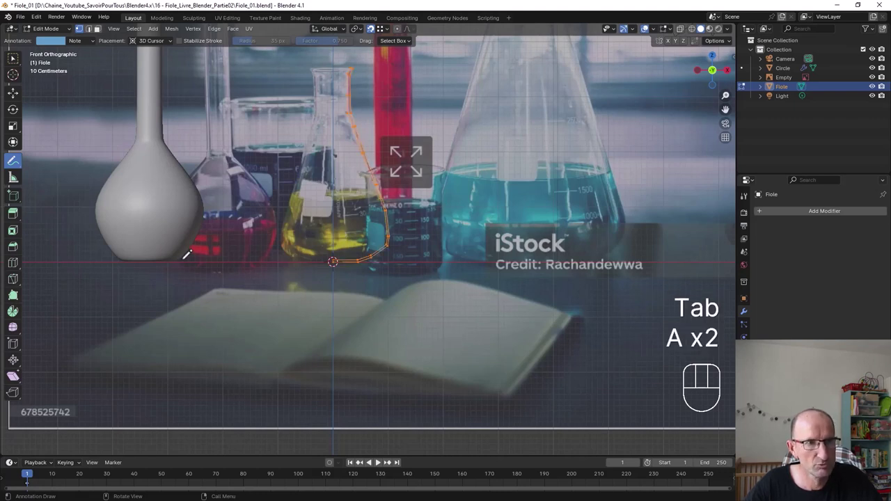
left_click(17, 314)
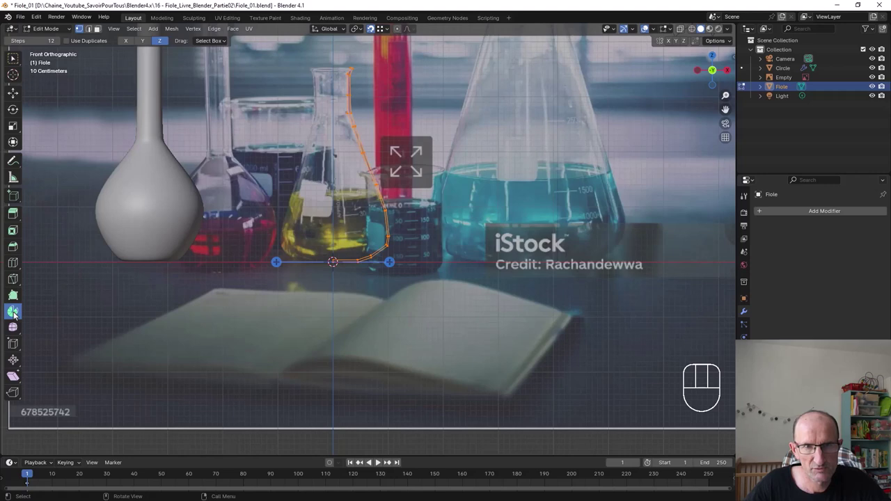
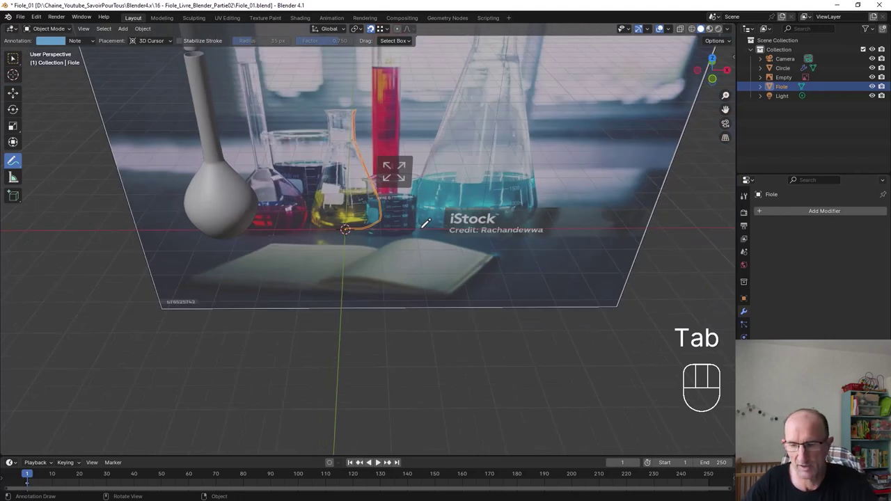
Step: Return to the front orthographic view after undoing the spin
key("KP_1")
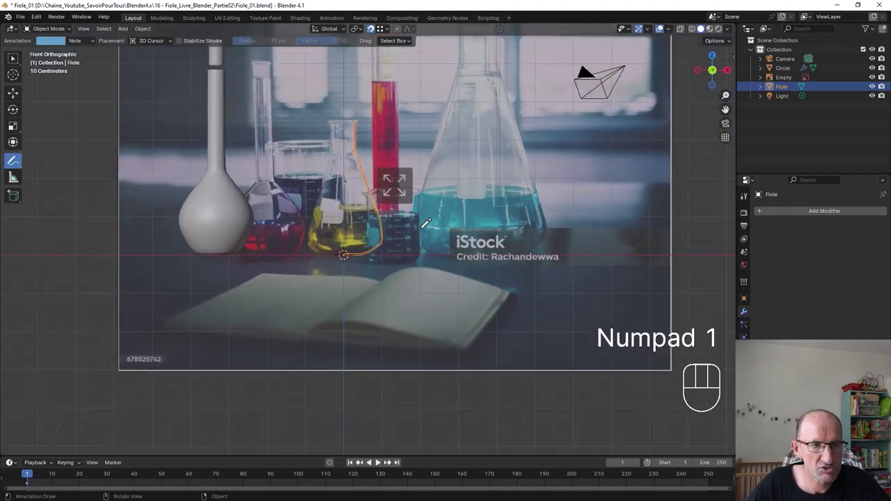
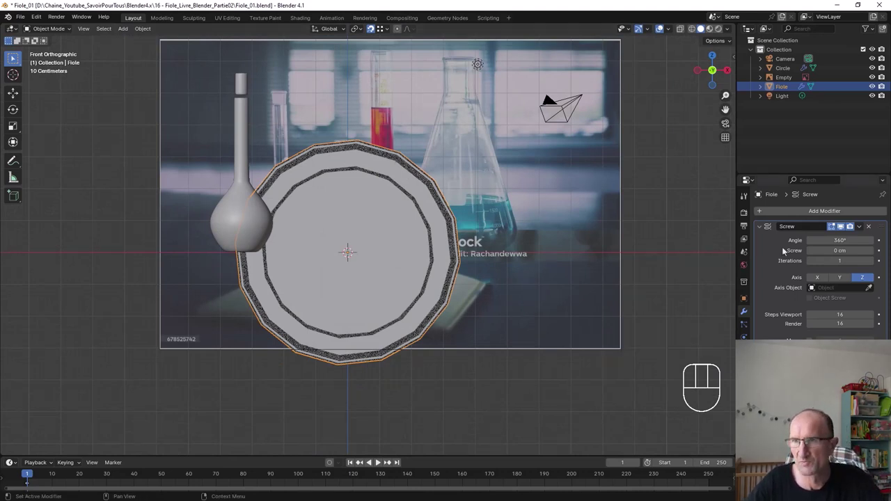
Step: Switch the Screw modifier axis to Y and inspect the upright revolved flask from several angles
left_click(842, 280)
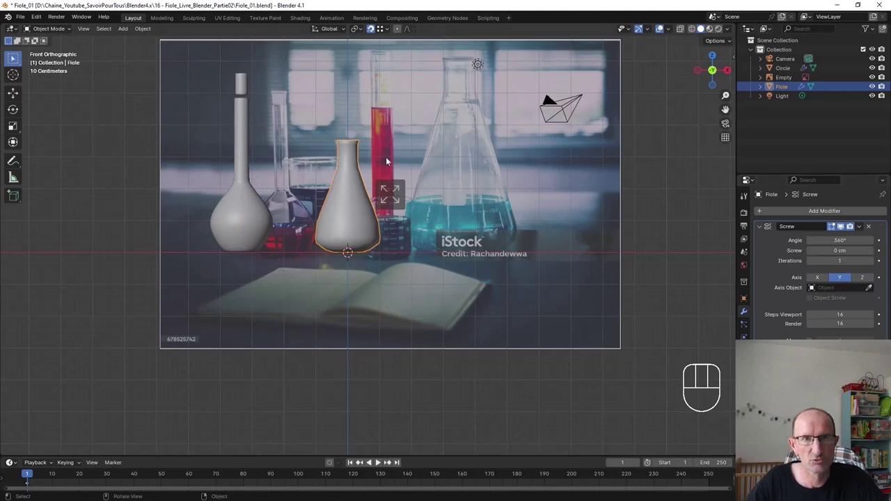
left_click_drag(347, 158, 353, 190)
left_click_drag(332, 126, 335, 166)
left_click_drag(359, 126, 422, 264)
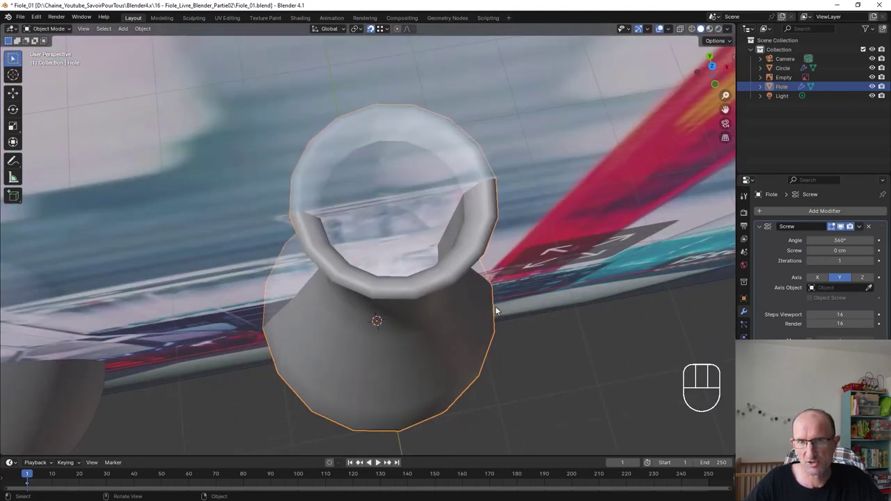
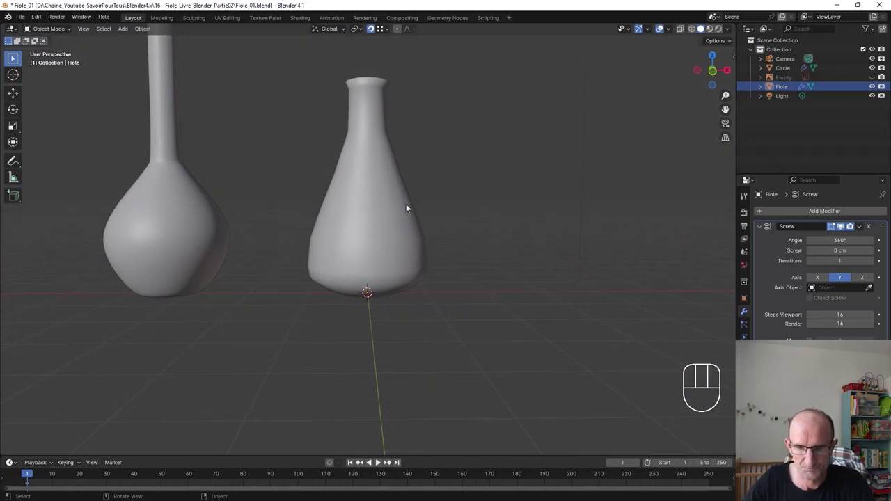
Step: From front view in edit mode, add a Subdivision Surface modifier under the Screw on Fiole
key("KP_1")
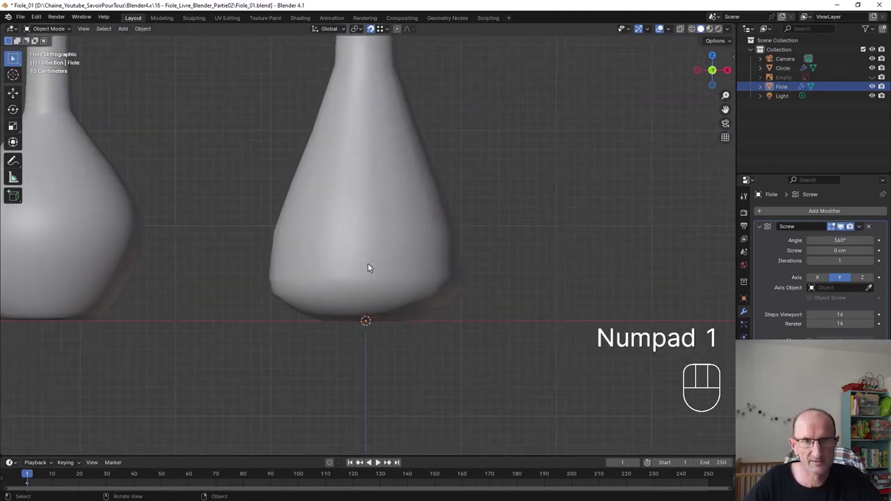
key("Tab")
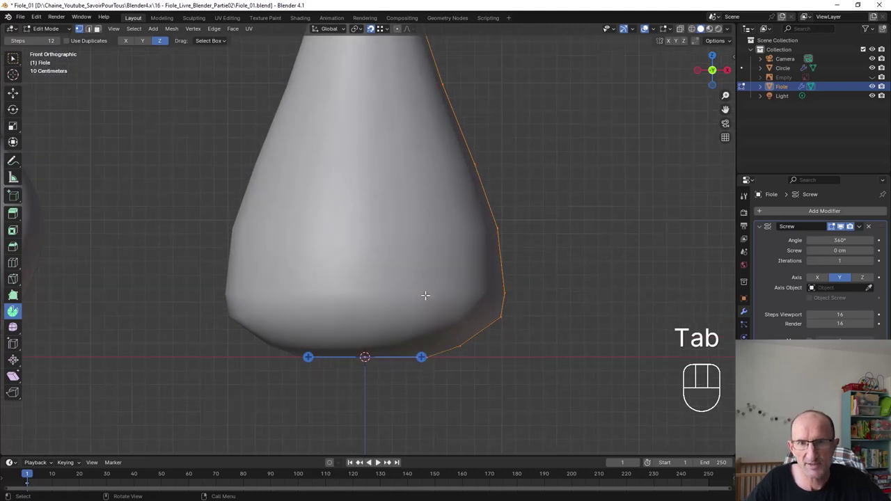
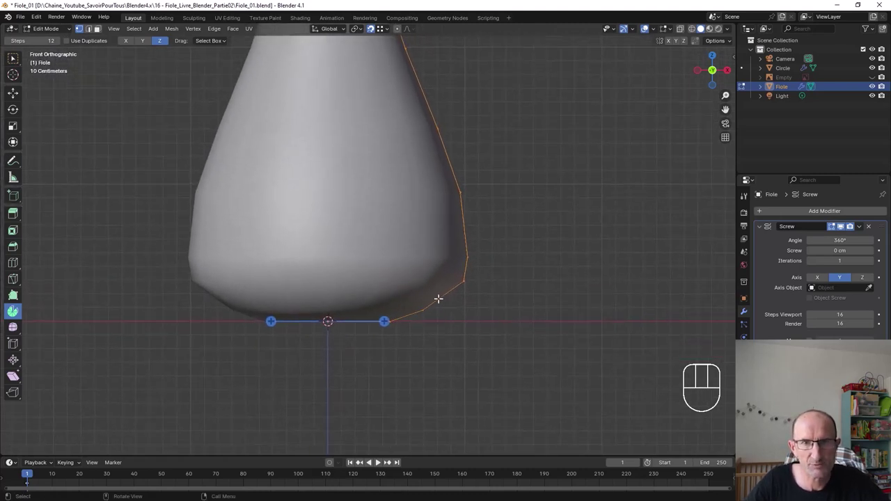
middle_click(101, 27)
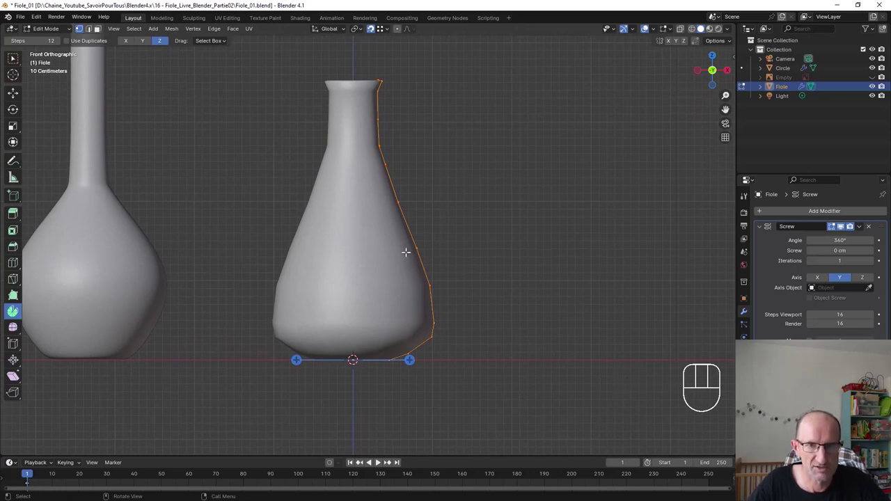
left_click(100, 27)
left_click(100, 27)
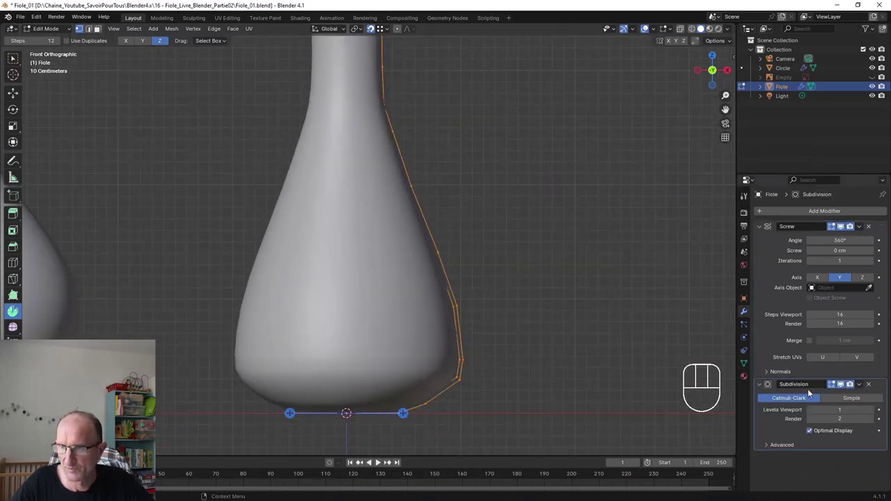
Step: Raise the Subdivision viewport level to 2 and select the upper edge of the neck profile
left_click(101, 27)
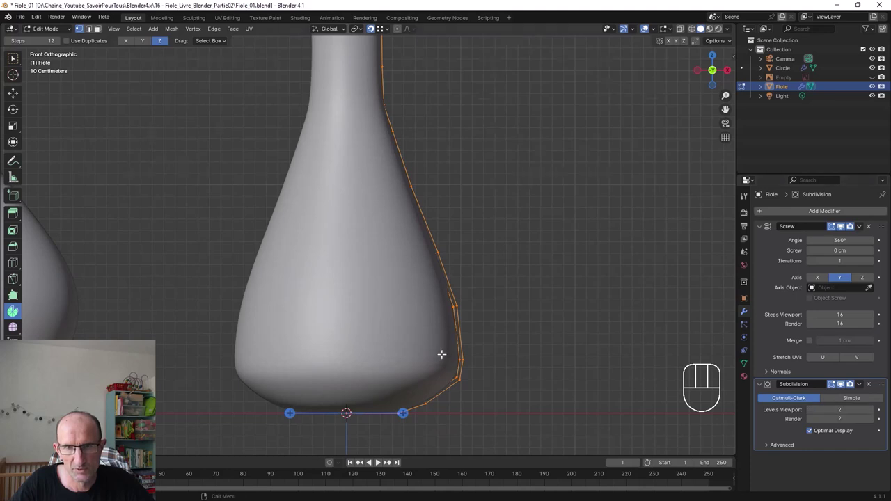
middle_click(100, 27)
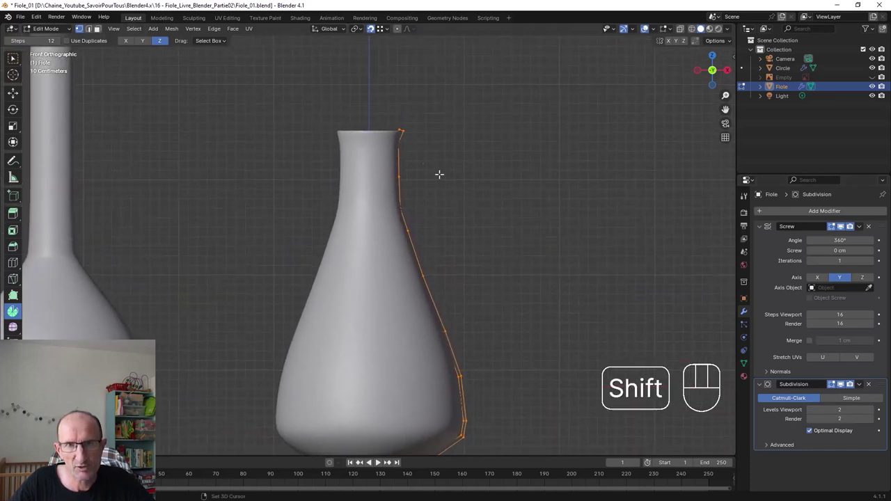
middle_click(101, 27)
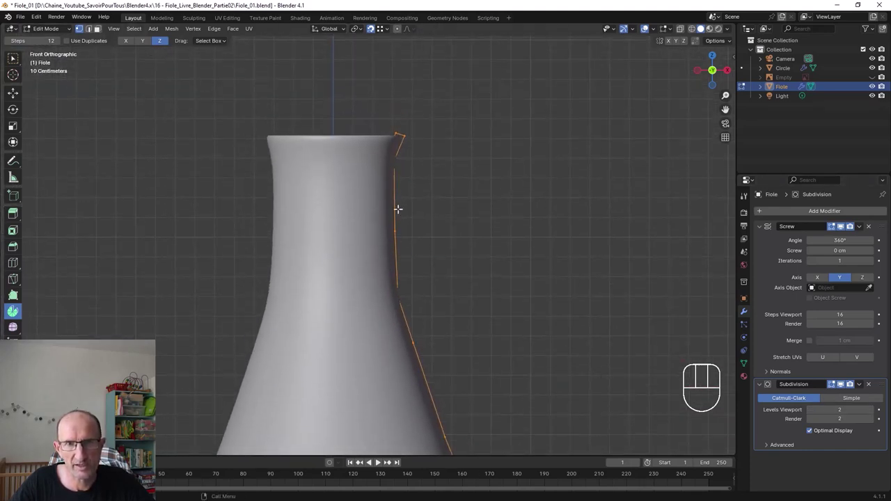
left_click(100, 27)
left_click(100, 27)
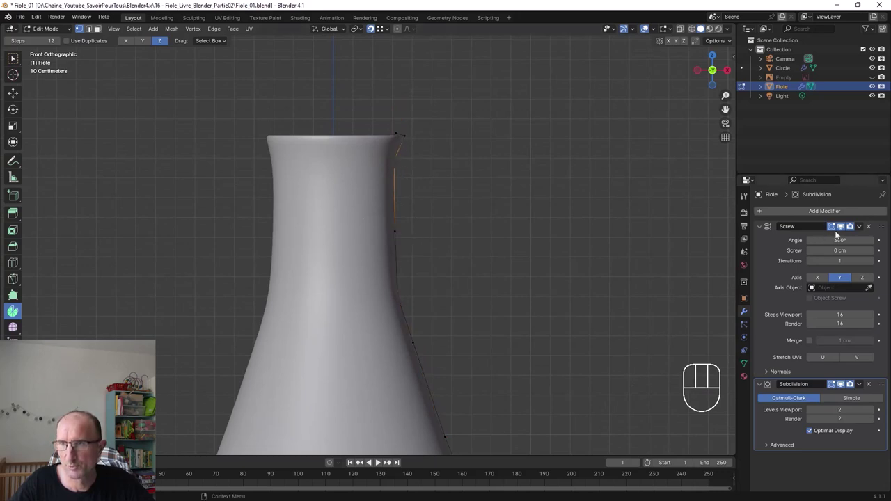
Step: Hide the Screw's edit-mode display, select the straight neck-wall edge and start sliding a vertex along it
left_click(100, 28)
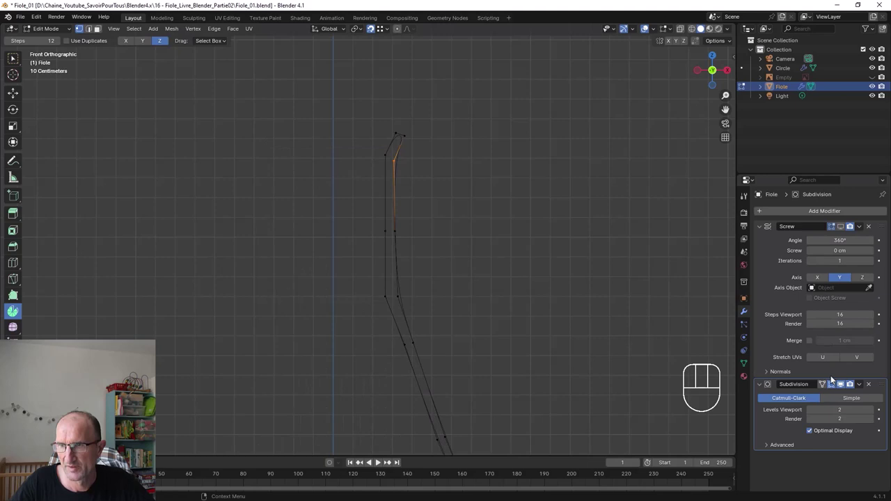
left_click(101, 28)
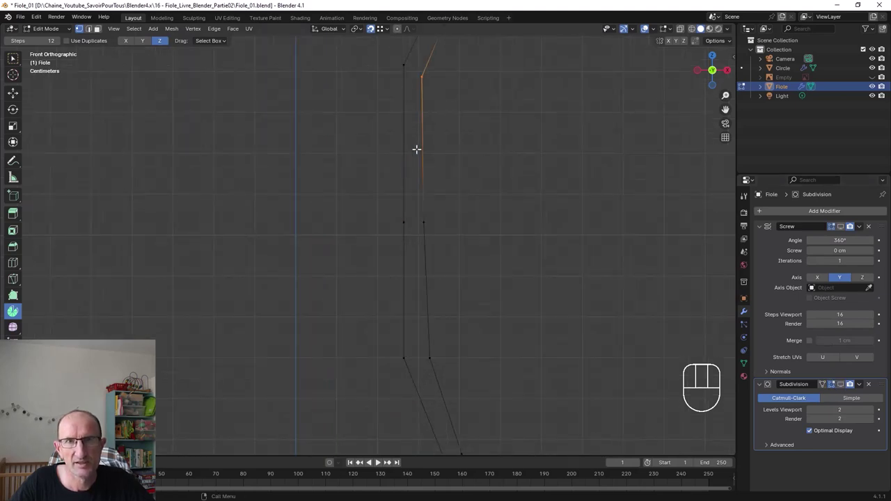
middle_click(101, 28)
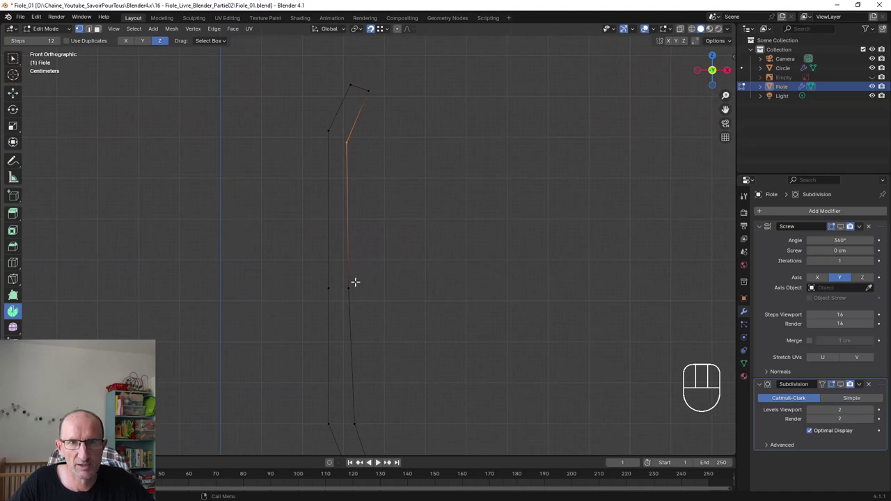
left_click(100, 27)
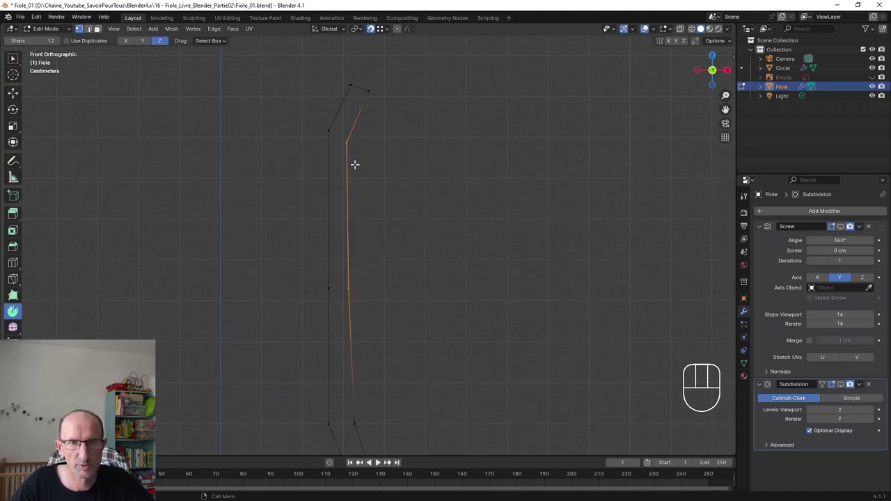
left_click(100, 27)
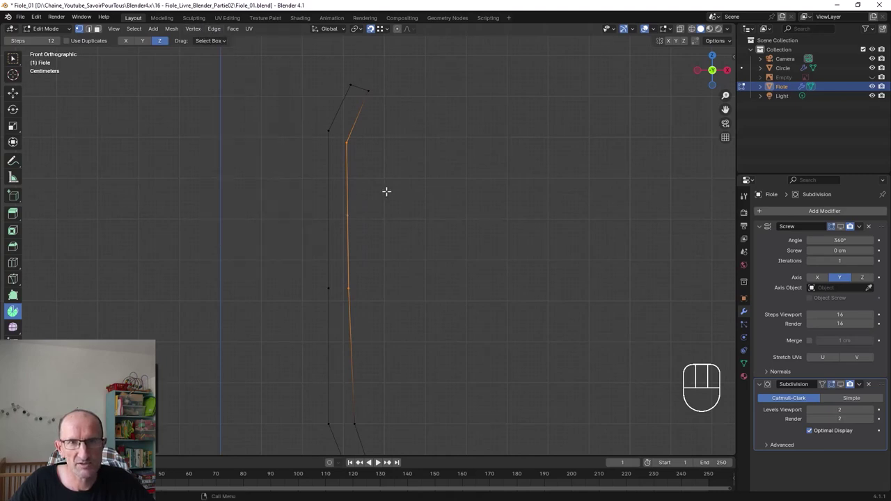
left_click(100, 28)
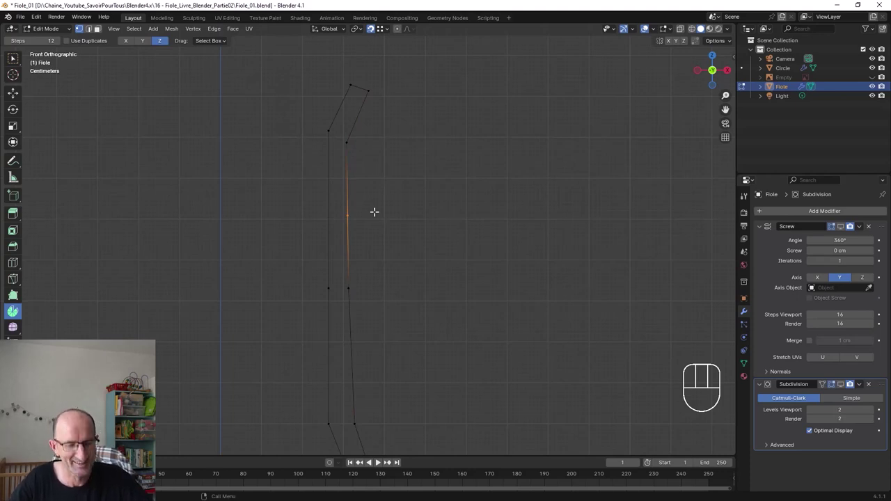
key("g")
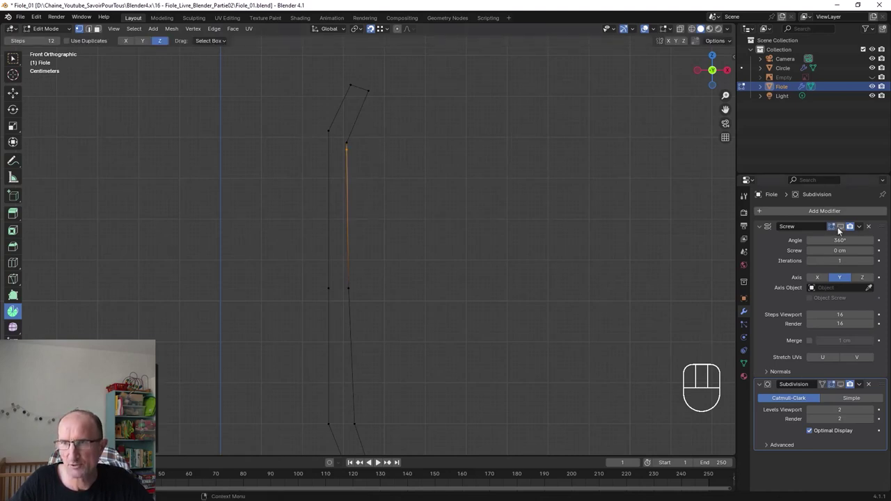
Step: Show the revolved surface again and move the rim vertices, framing the whole flask in front view
left_click(101, 28)
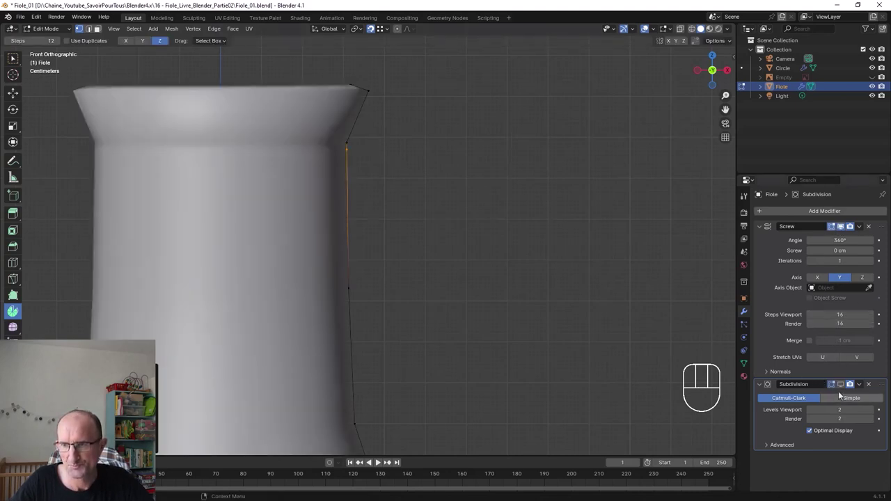
left_click(101, 27)
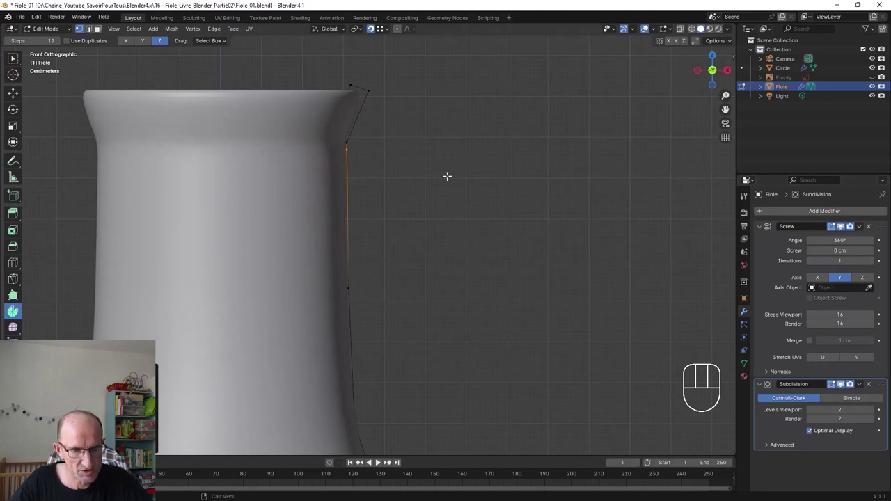
key("g")
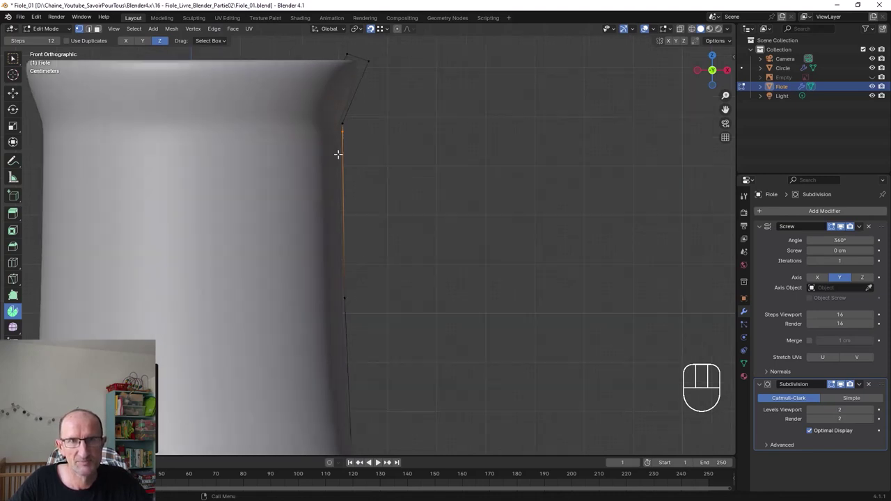
left_click_drag(100, 27, 100, 28)
middle_click(101, 27)
middle_click(101, 27)
middle_click(100, 27)
key("KP_1")
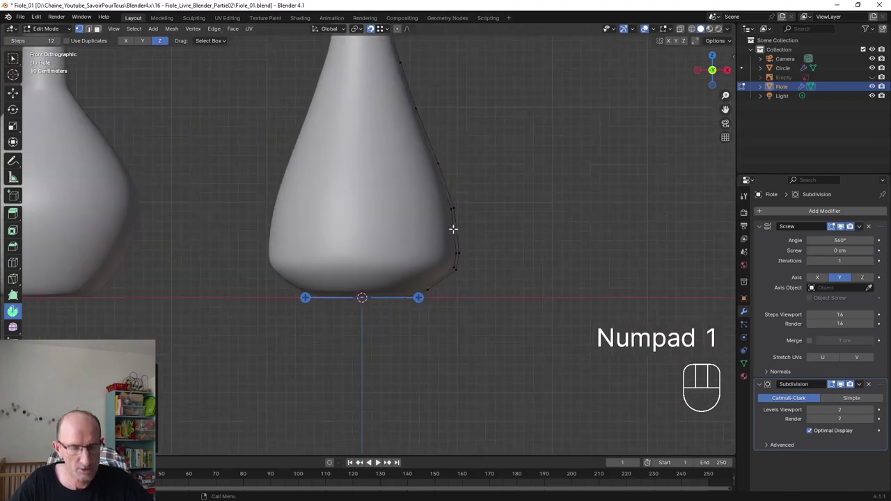
middle_click(100, 27)
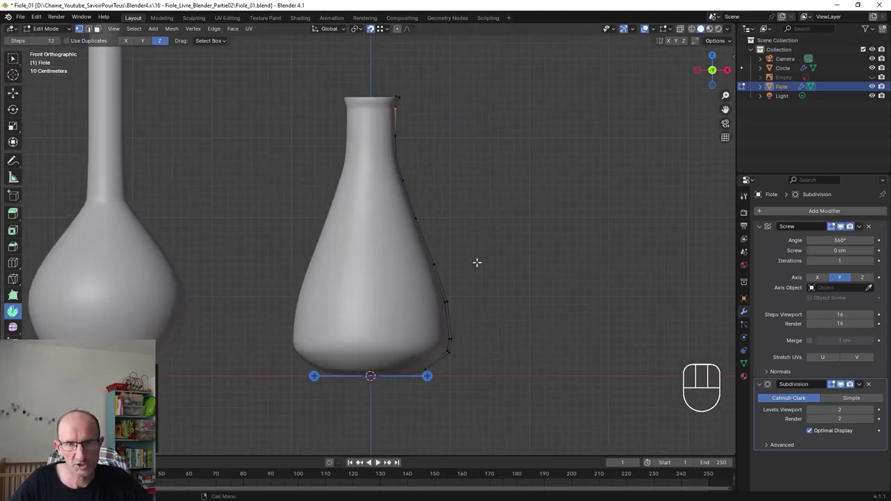
Step: Check the flask in object mode and wireframe, make a final vertex move and return to object mode
key("Tab")
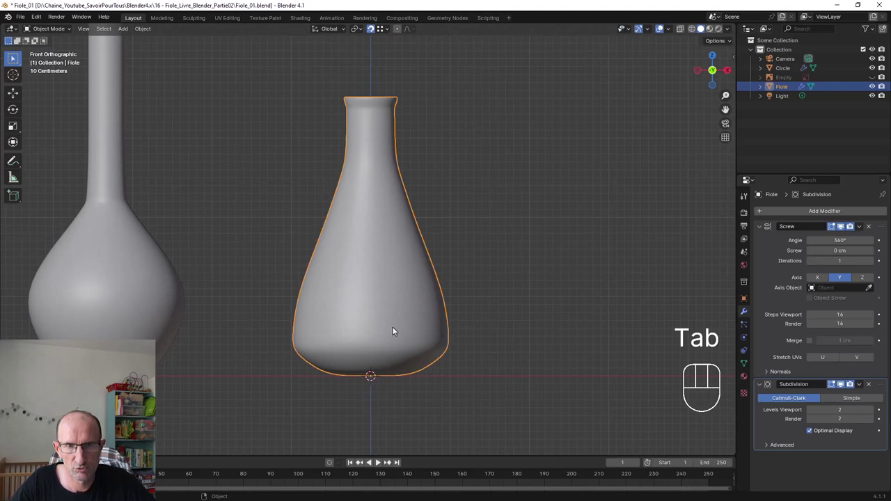
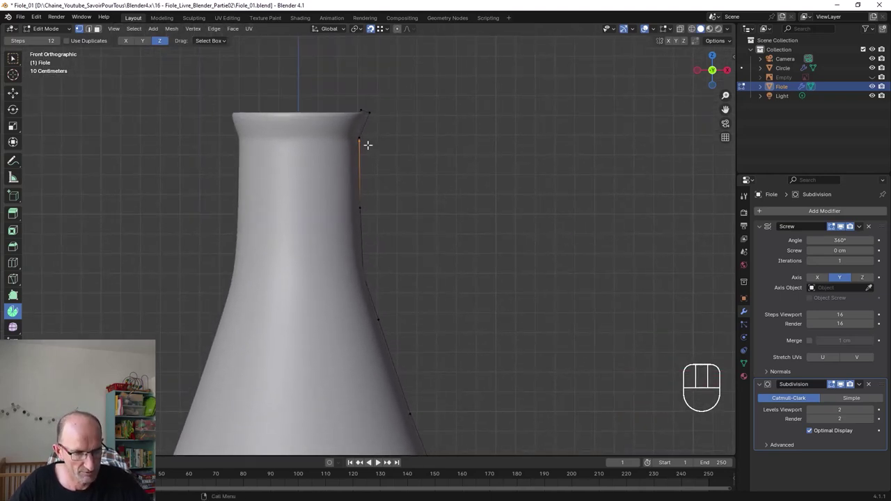
key("z")
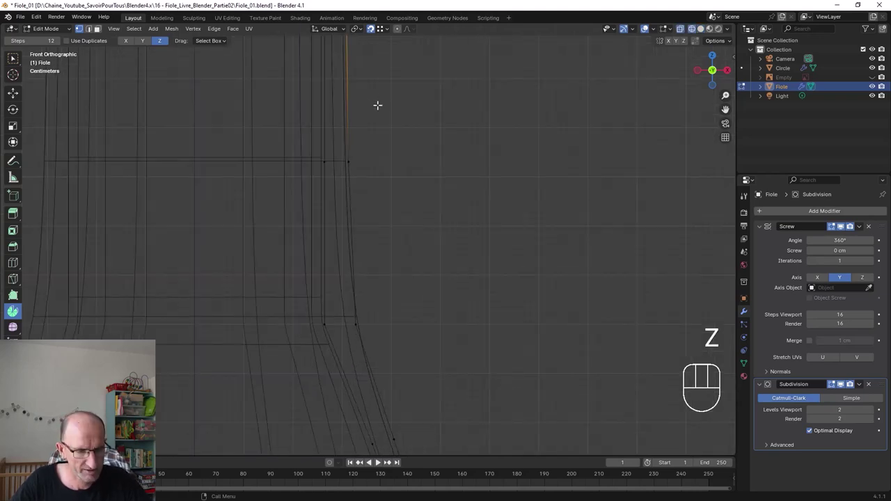
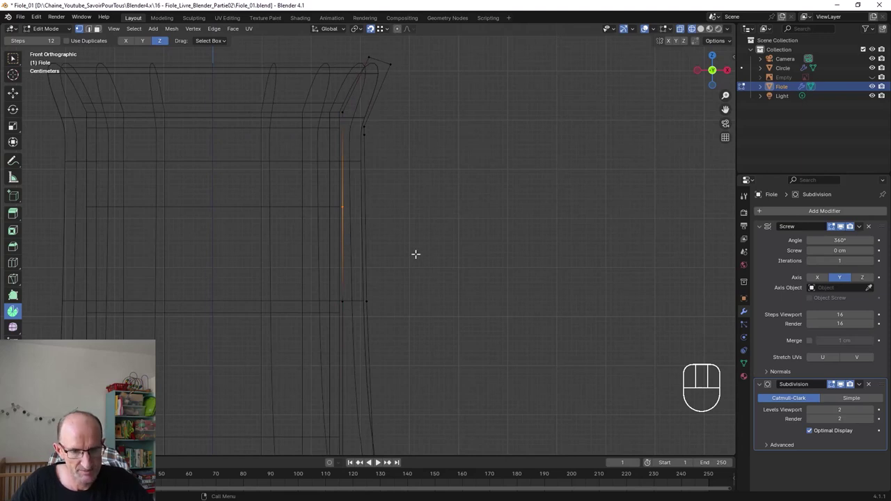
key("g")
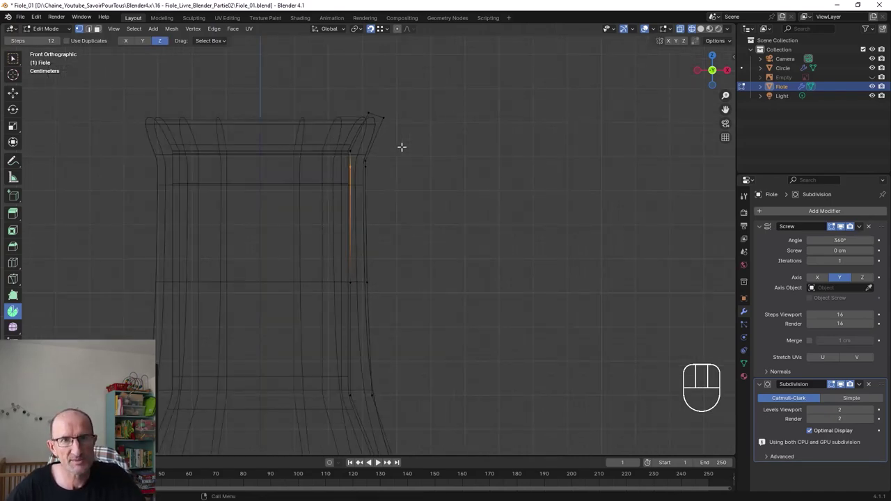
key("Tab")
left_click_drag(495, 251, 326, 190)
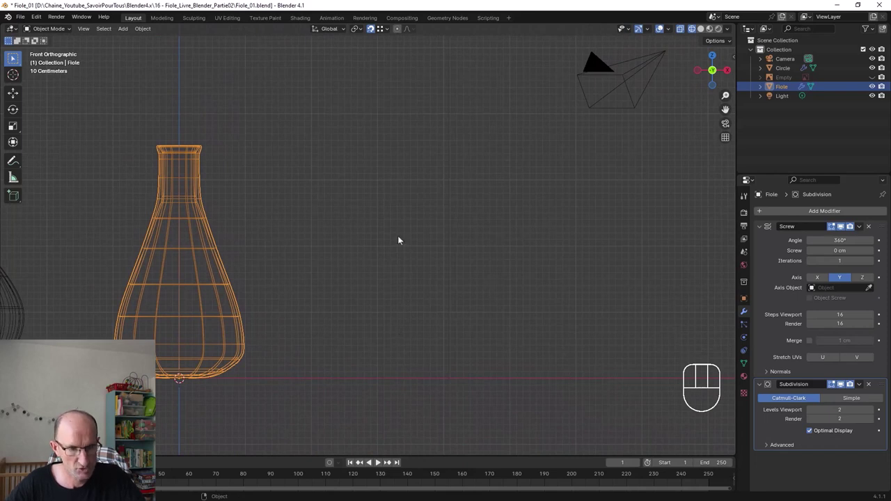
Step: Add a cylinder right of the flask, flare its top ring with a loop cut and shade it smooth
key("z")
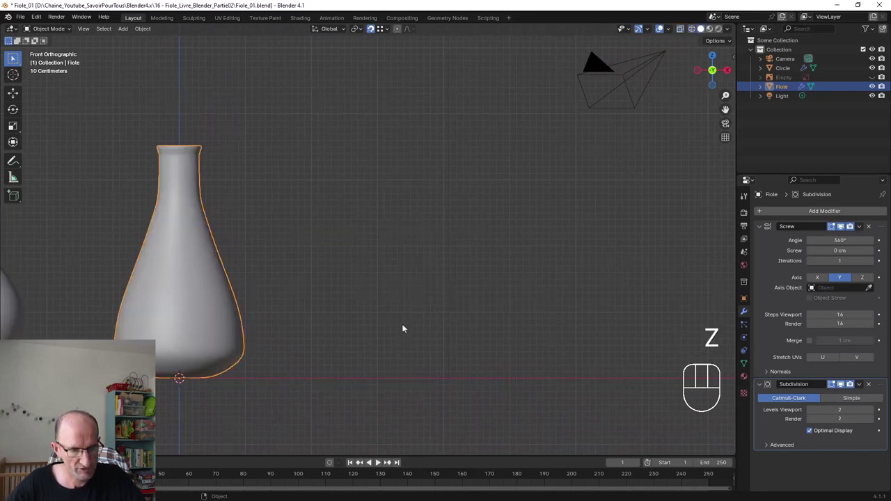
key("shift+a")
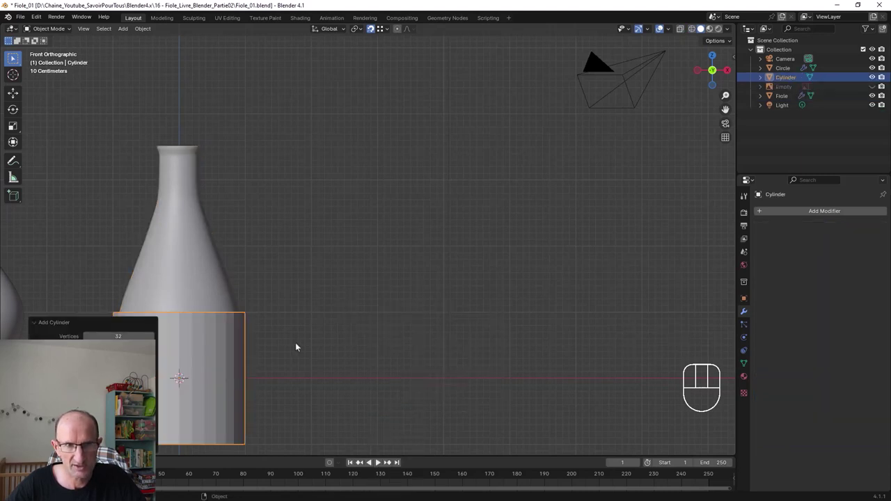
key("g")
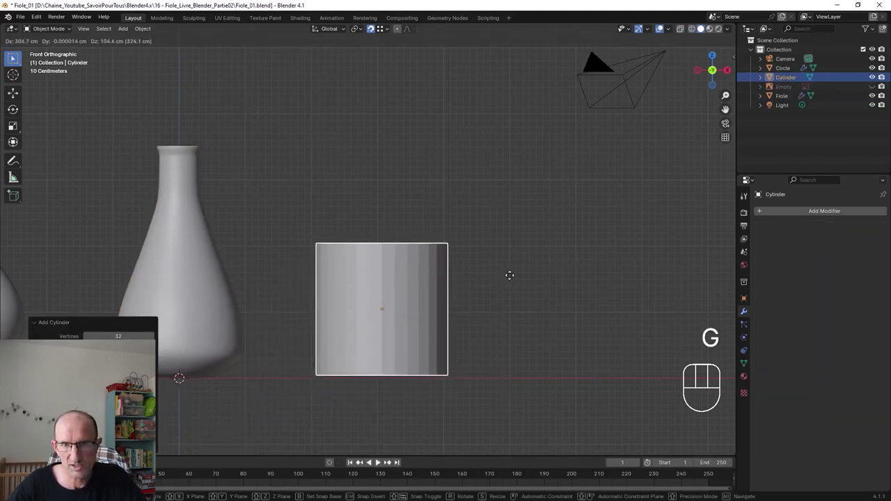
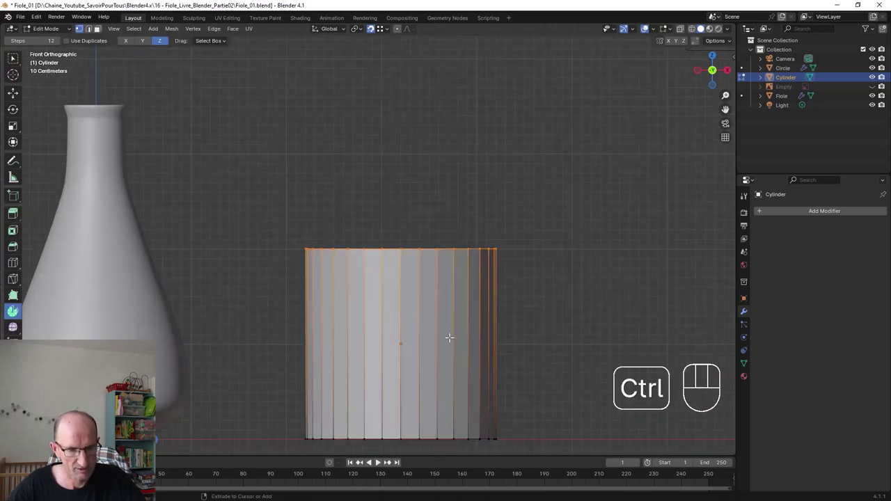
key("ctrl+r")
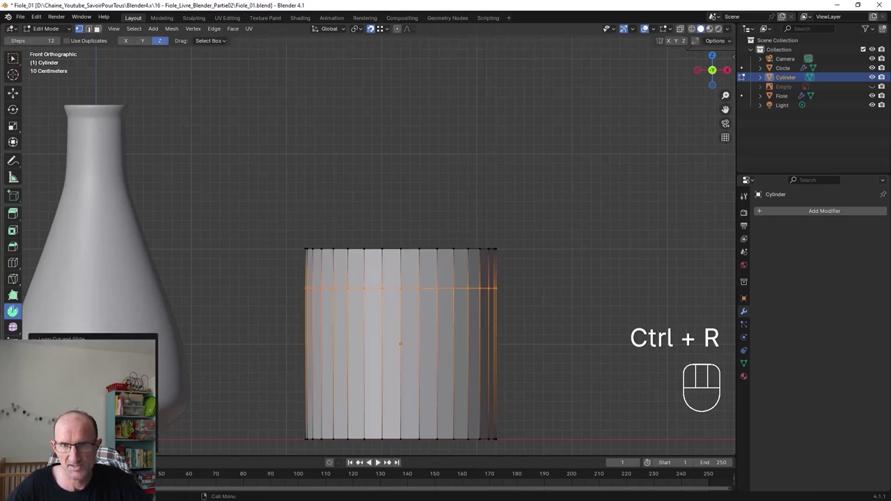
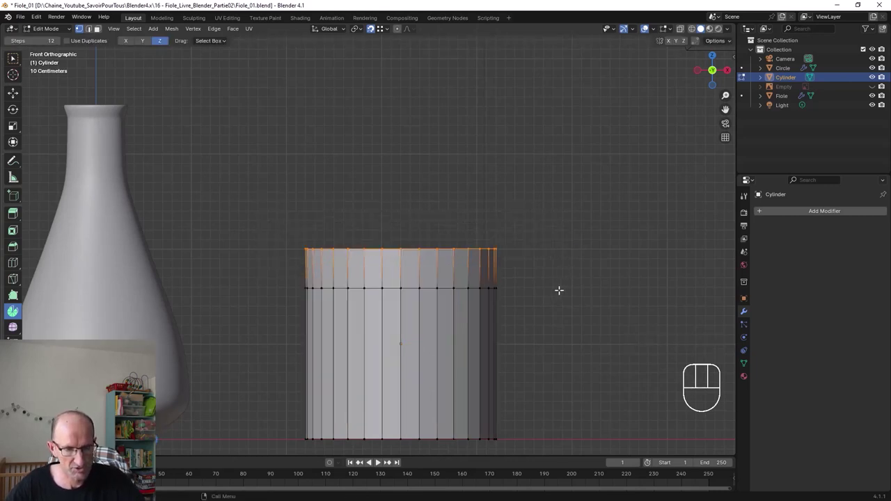
key("s")
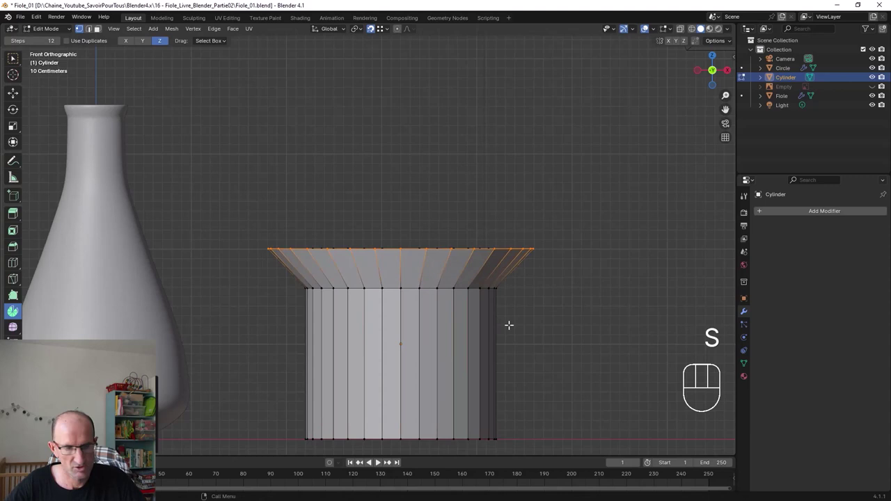
key("Tab")
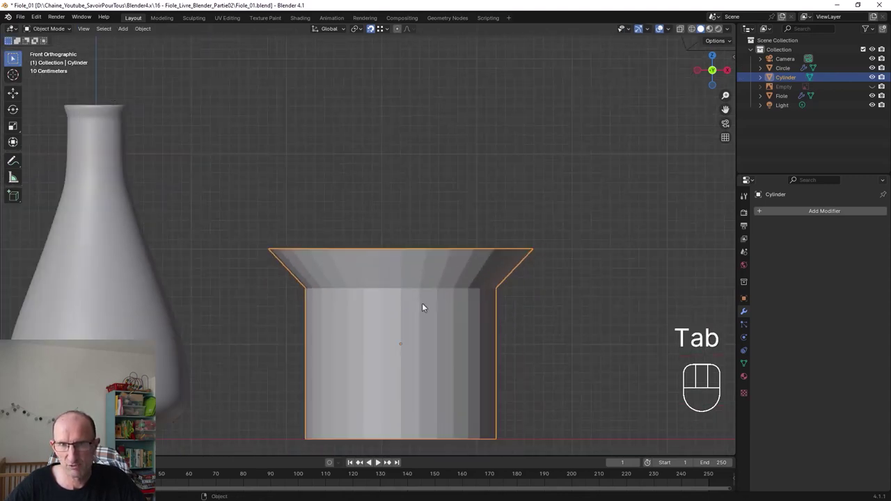
left_click_drag(429, 301, 383, 301)
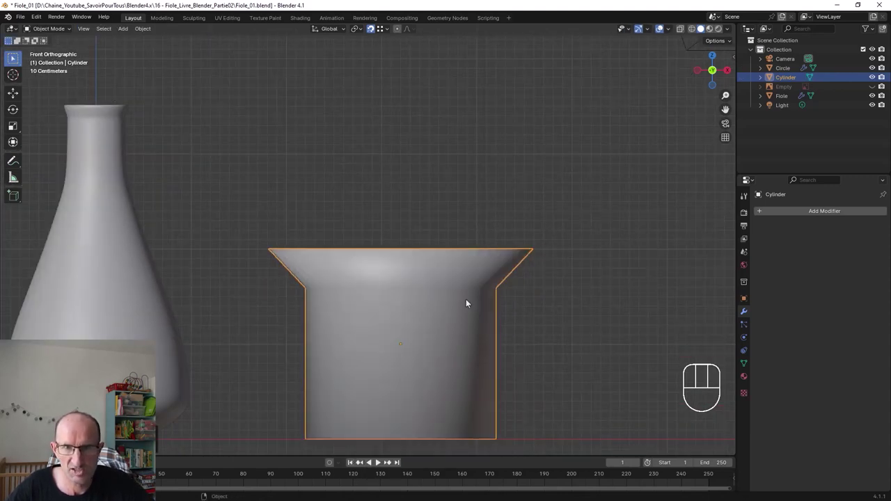
Step: Add a supporting edge loop on the beaker and slide it up close to the flared rim
key("Tab")
key("ctrl+r")
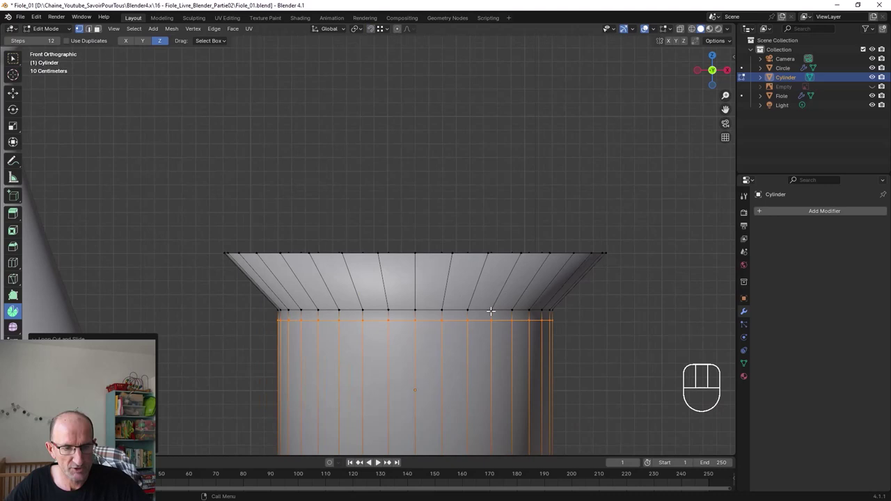
key("g")
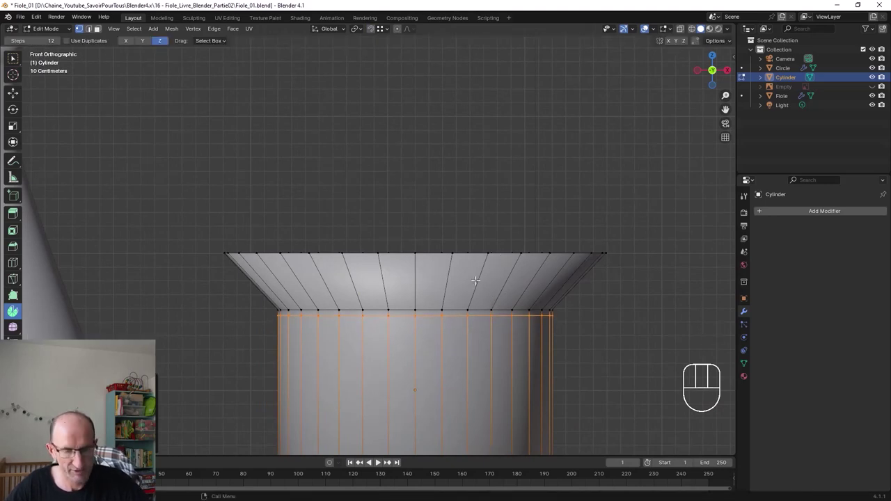
key("ctrl+r")
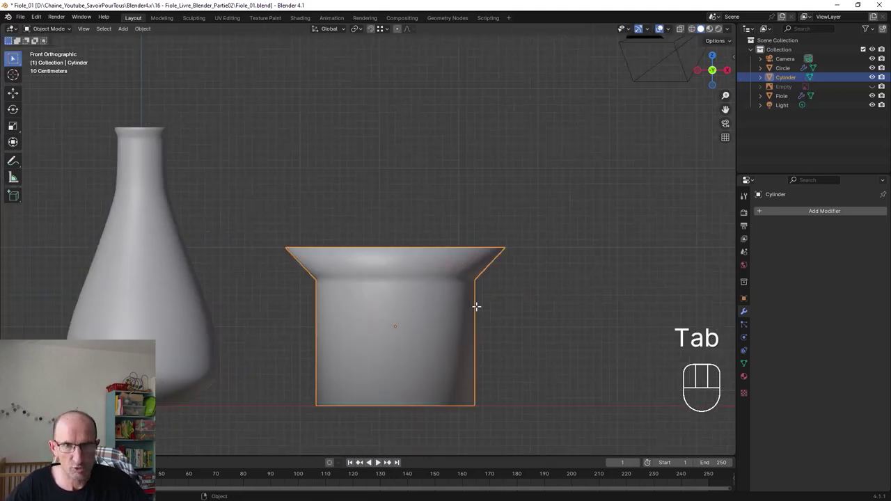
Step: Select the conical Fiole flask, frame all three glassware pieces and show its Material properties
key("Tab")
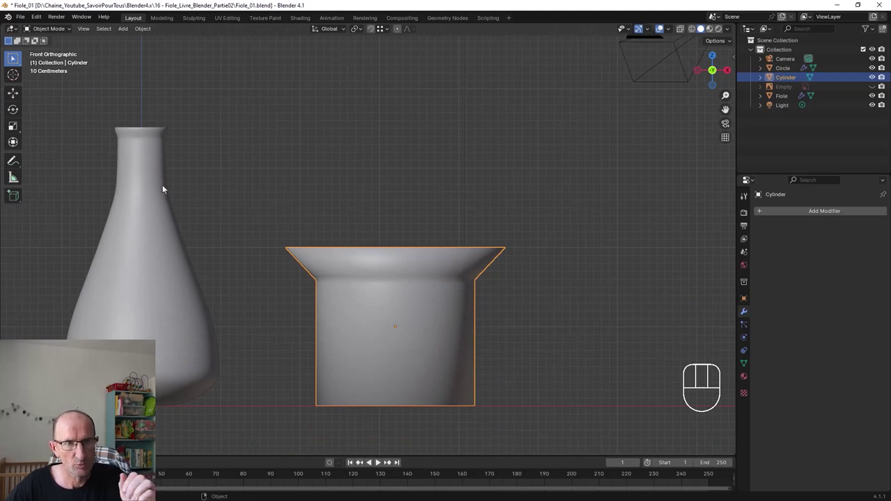
left_click(149, 281)
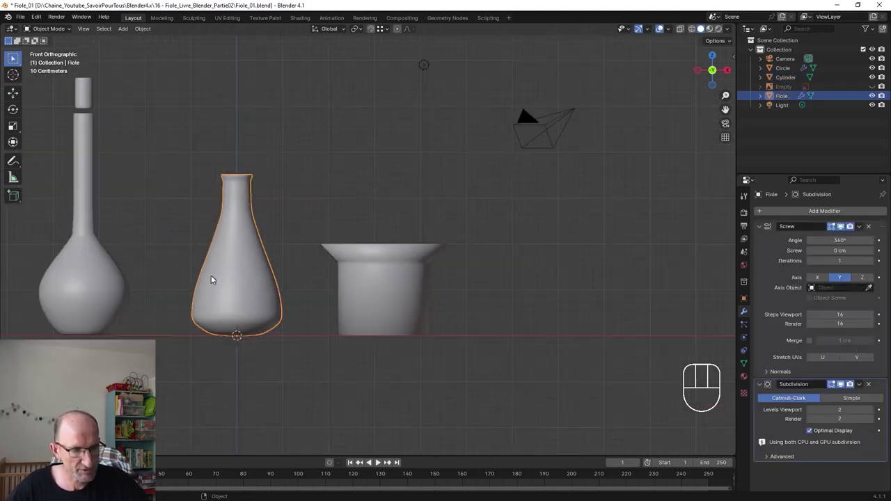
left_click_drag(268, 279, 314, 244)
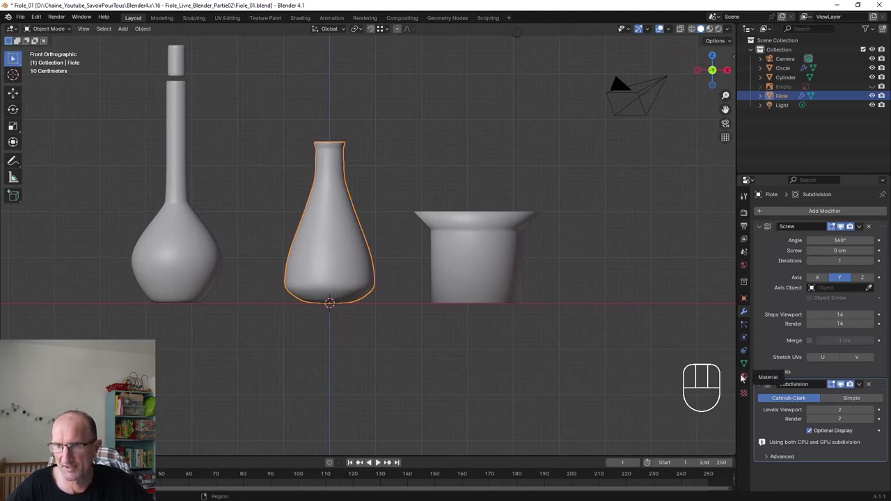
left_click(747, 380)
left_click_drag(765, 251, 620, 239)
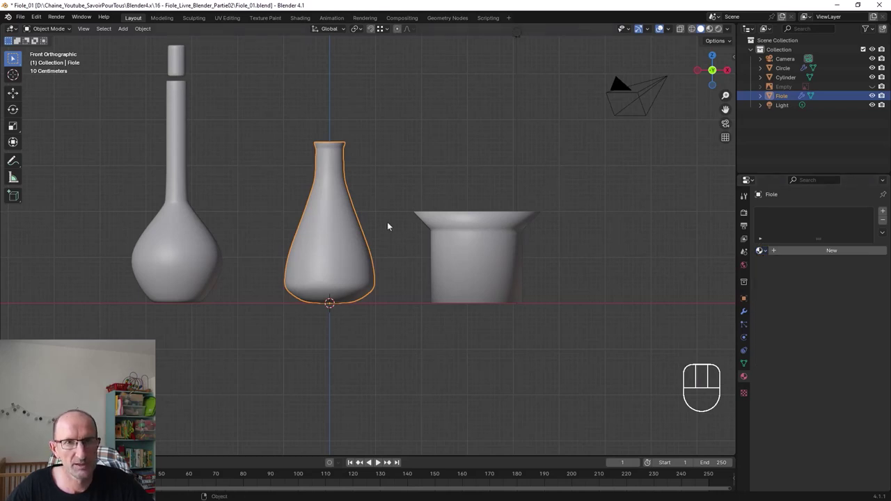
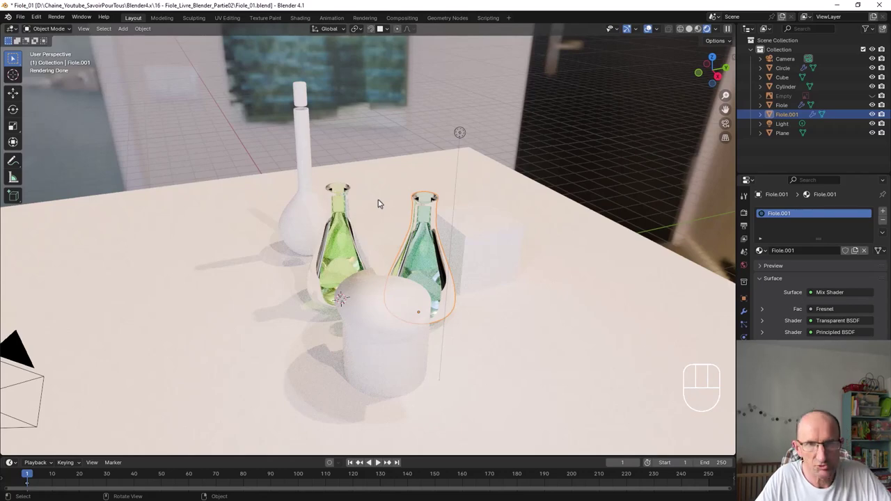
Step: Orbit the rendered view to a lower, wider angle on the flasks and beaker on the table
middle_click(411, 239)
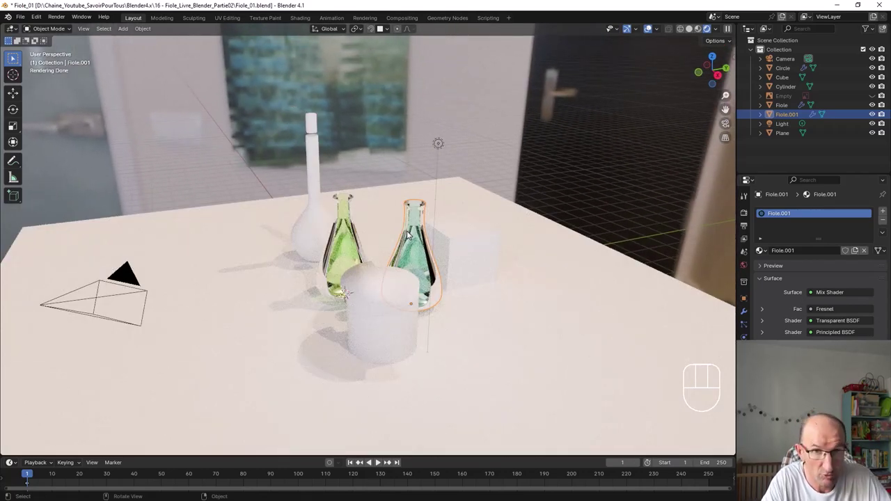